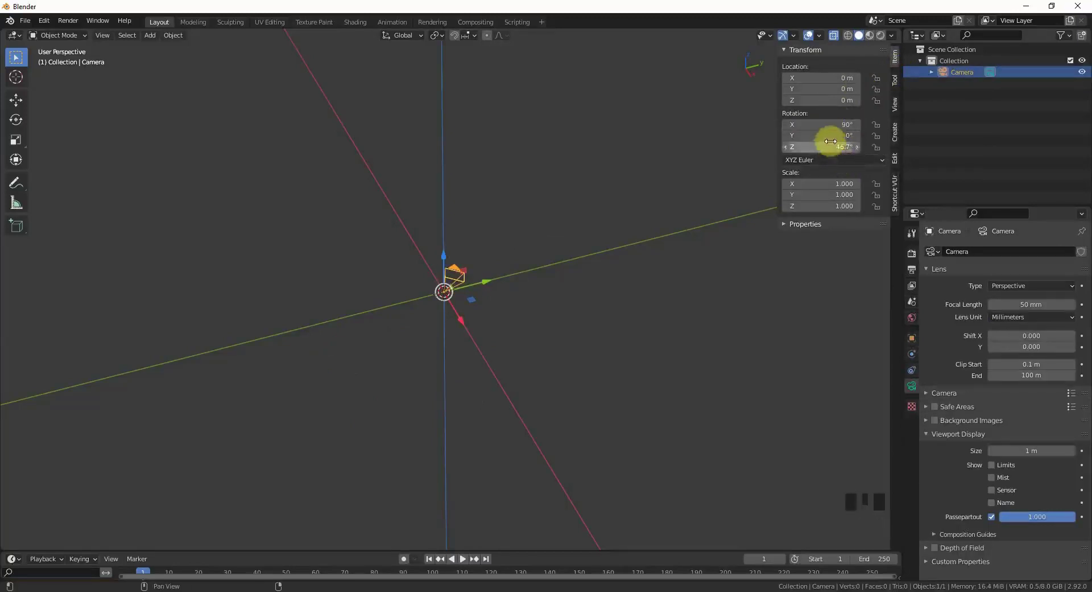
Zero the camera's Z rotation, leaving it tilted 90° on X.
click(830, 140)
key(Return)
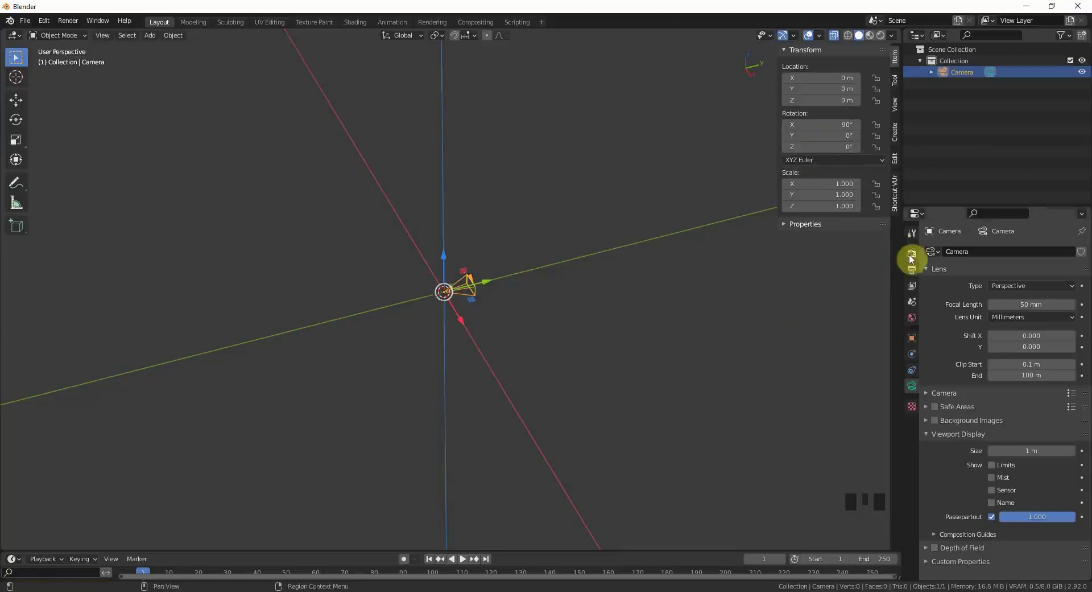
Lower the render sample counts and set the animation's end frame to 500.
click(925, 278)
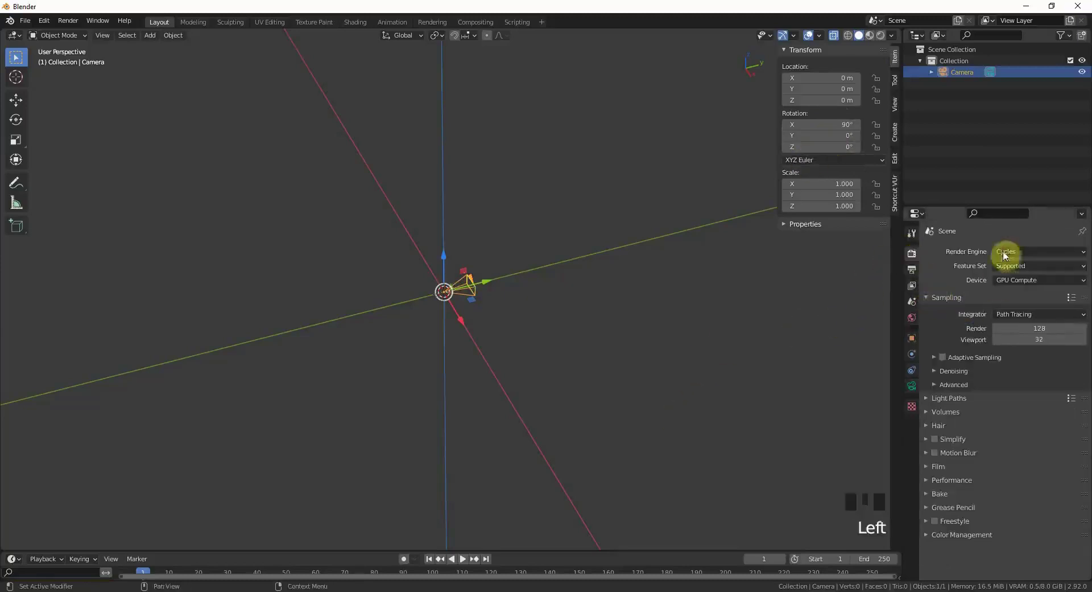
drag(1007, 250, 955, 389)
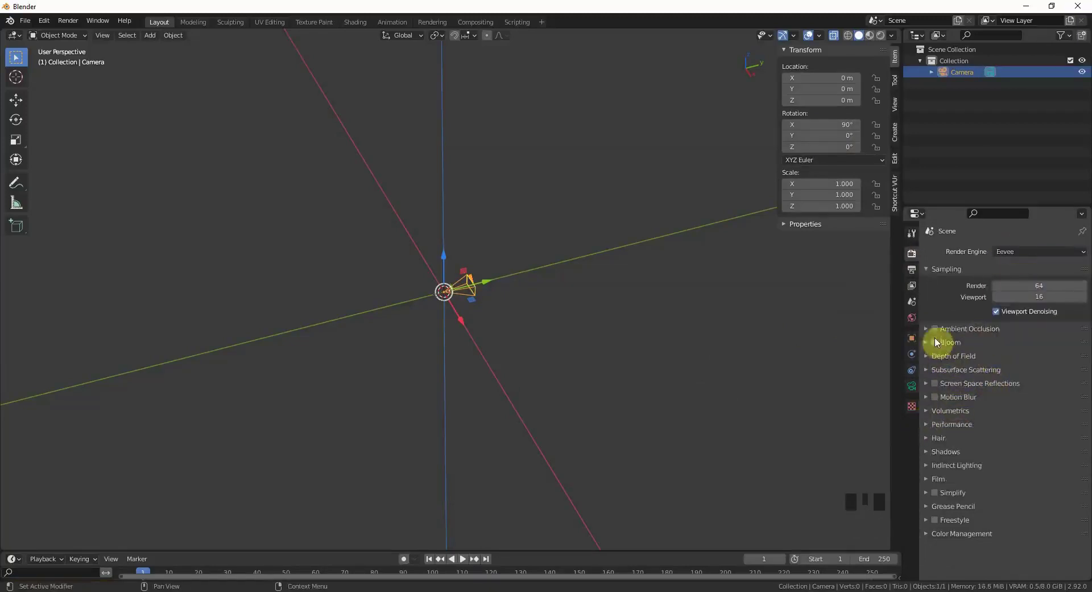
drag(937, 342, 959, 390)
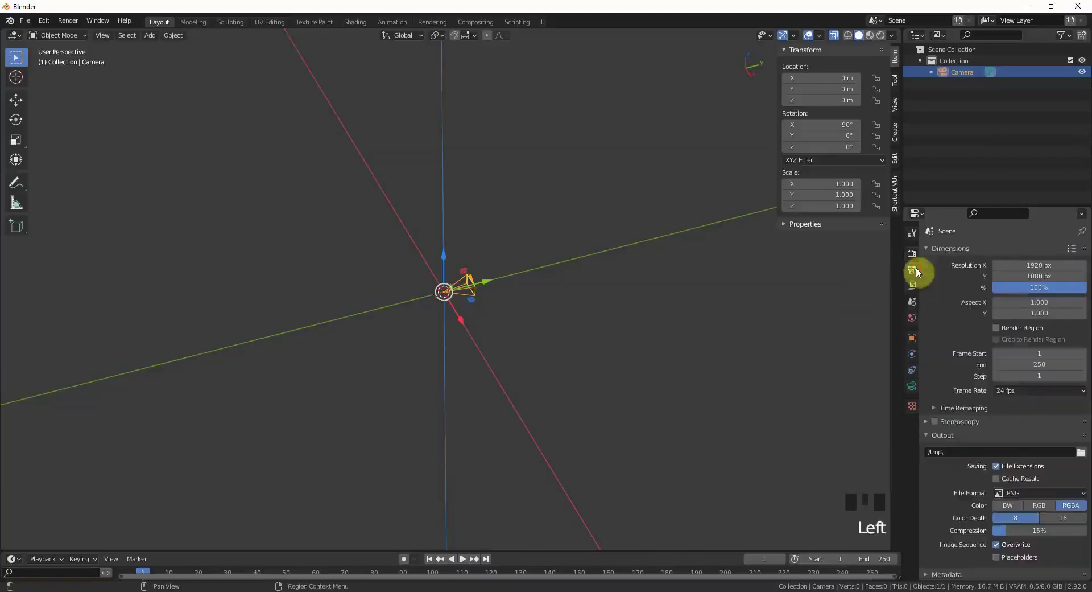
click(927, 316)
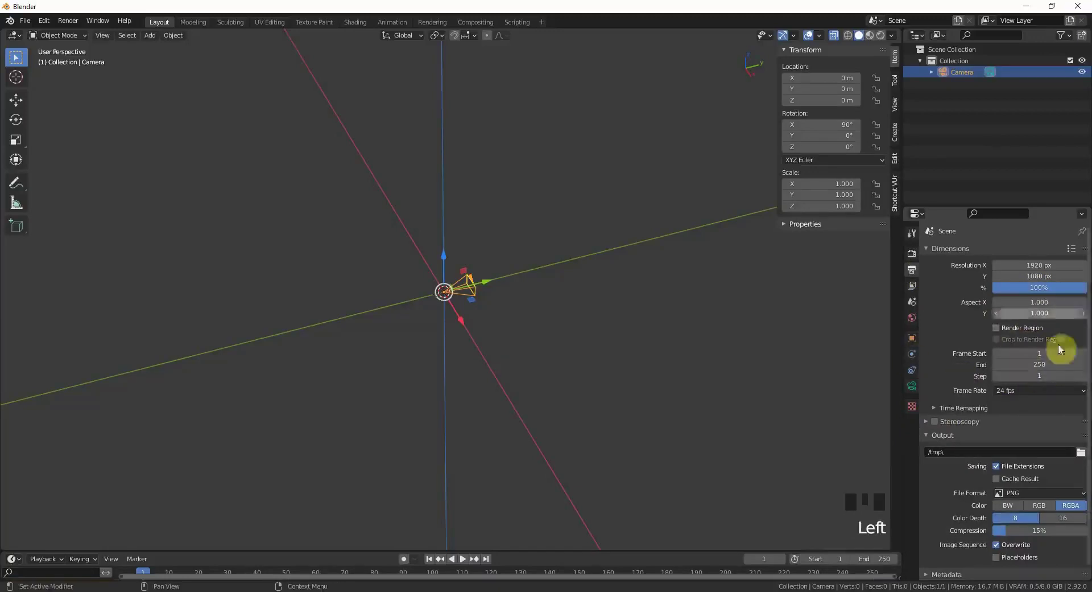
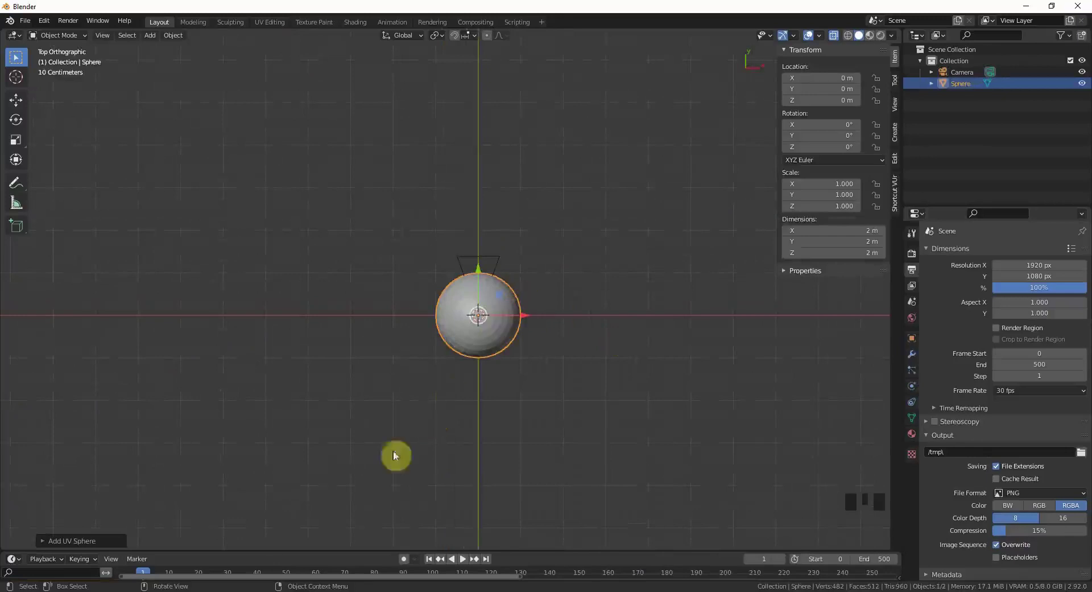
Move the UV sphere about 63 m along negative X and rename it Star.
scroll(down, 3)
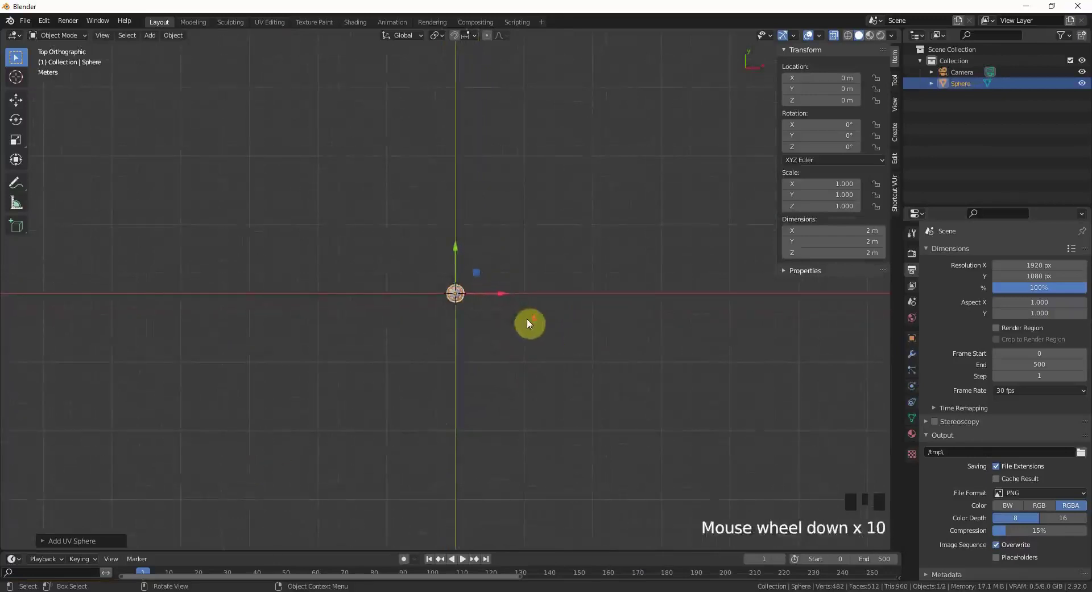
key(g)
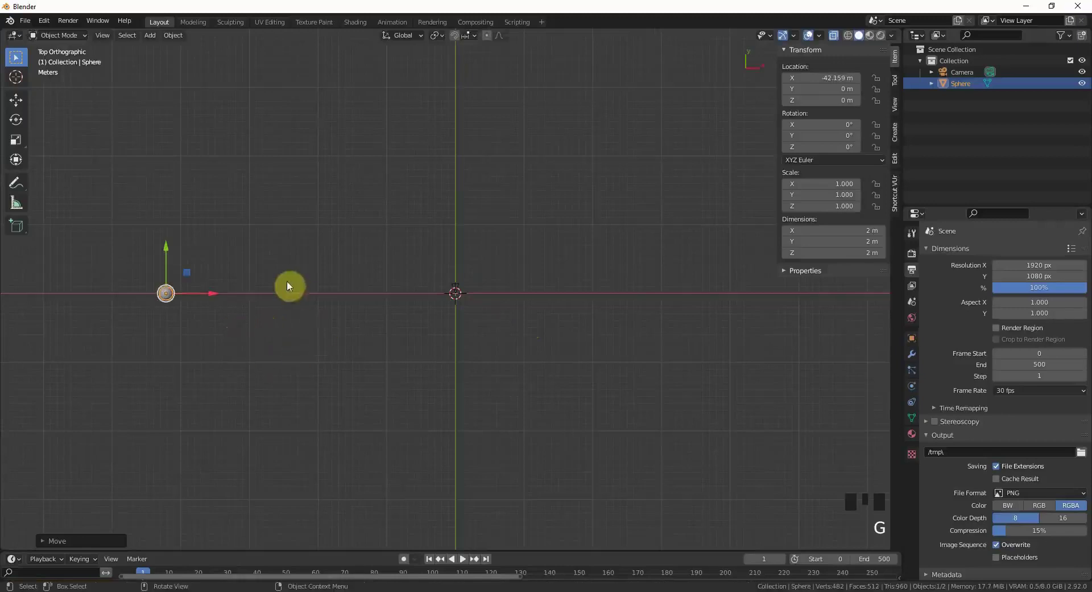
key(F2)
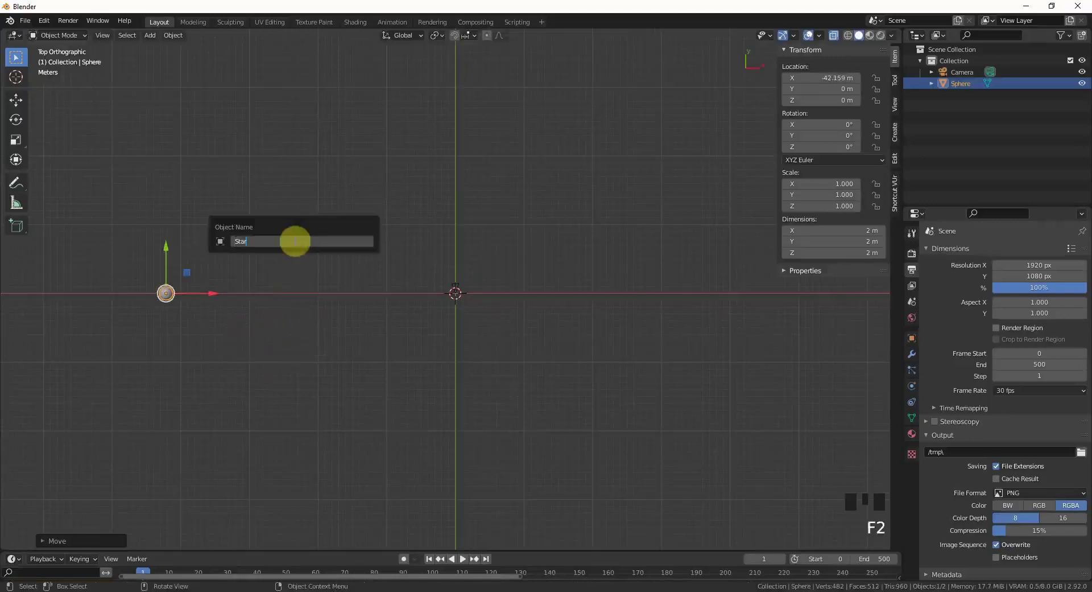
scroll(down, 3)
key(g)
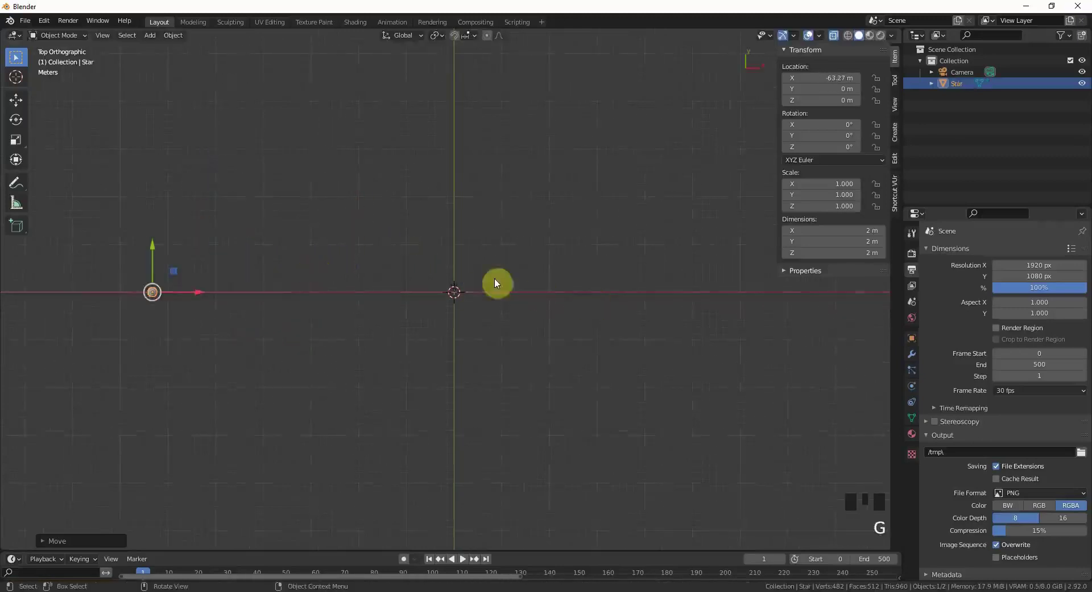
Add a new cube to the scene at the origin.
scroll(up, 3)
click(466, 257)
scroll(up, 3)
scroll(up, 3)
key(shift+a)
In Edit Mode shift the cube's mesh 1 m along negative Y, then return to Object Mode.
scroll(up, 3)
scroll(up, 3)
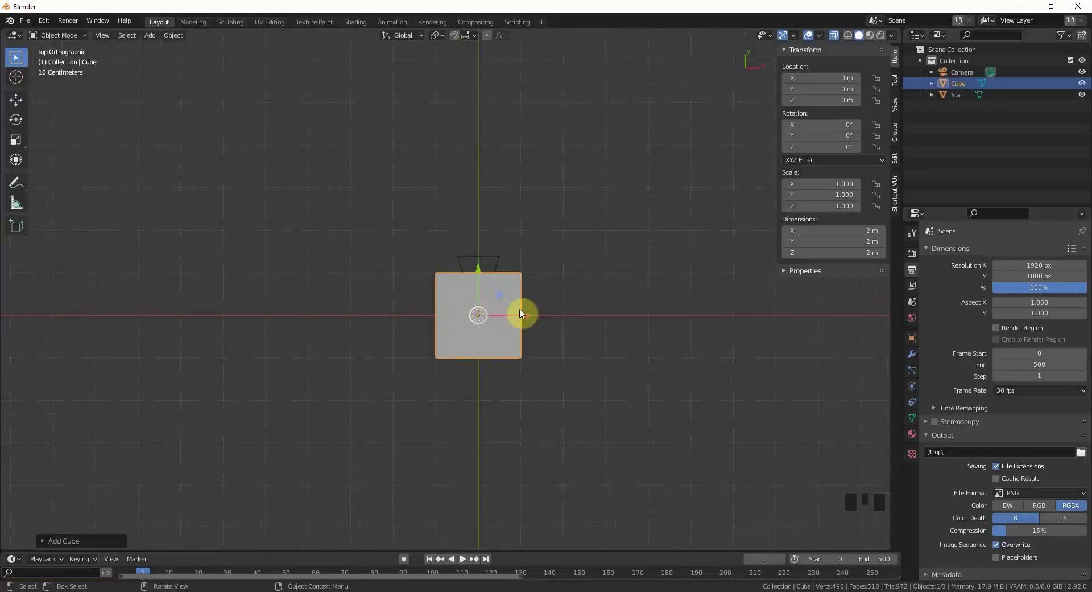
scroll(up, 3)
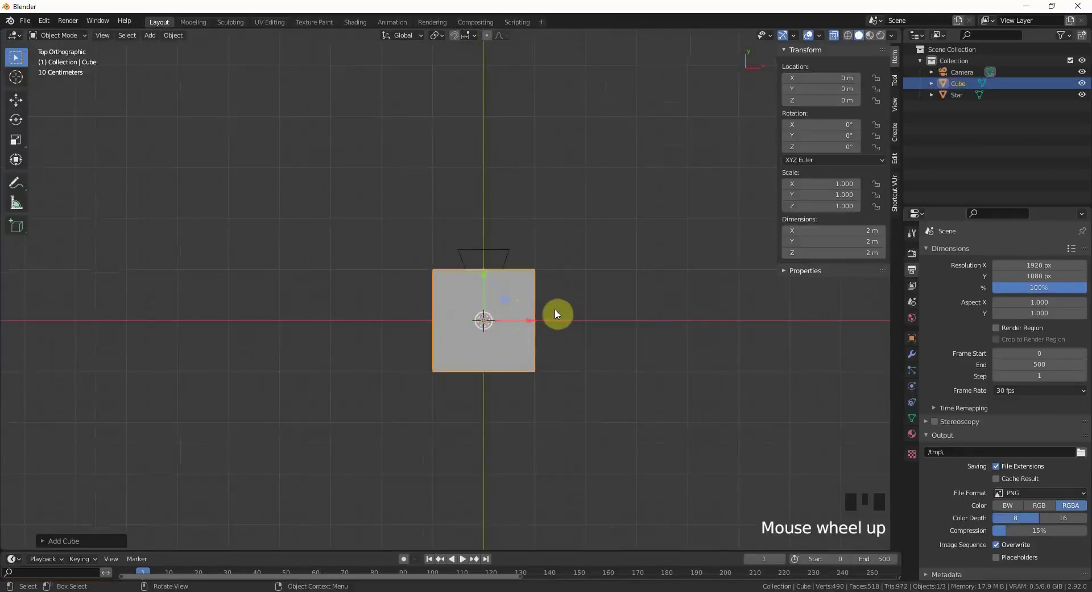
key(Tab)
scroll(up, 3)
key(g)
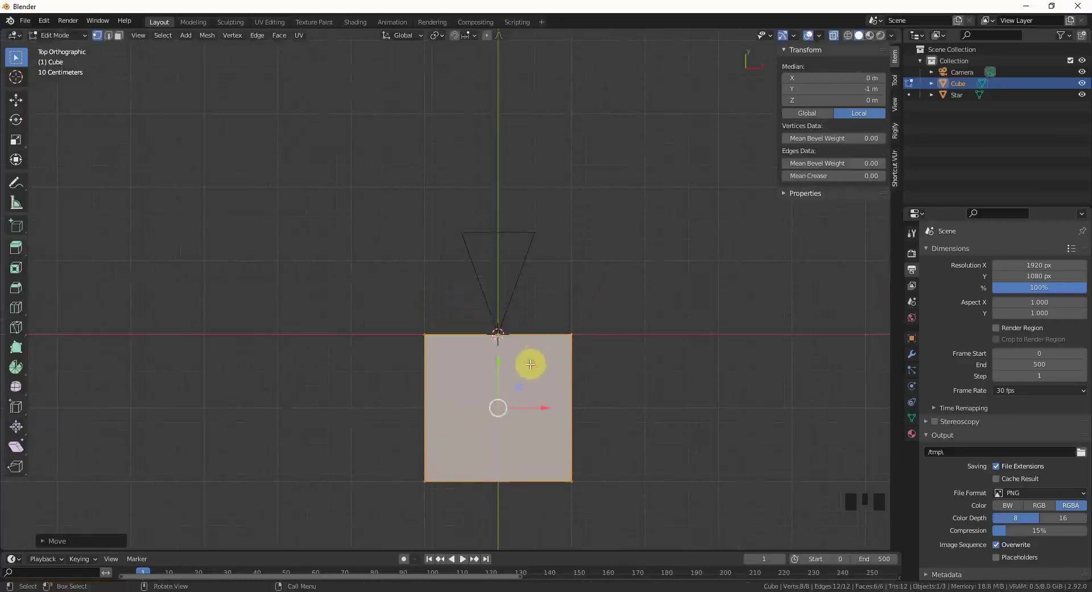
key(Tab)
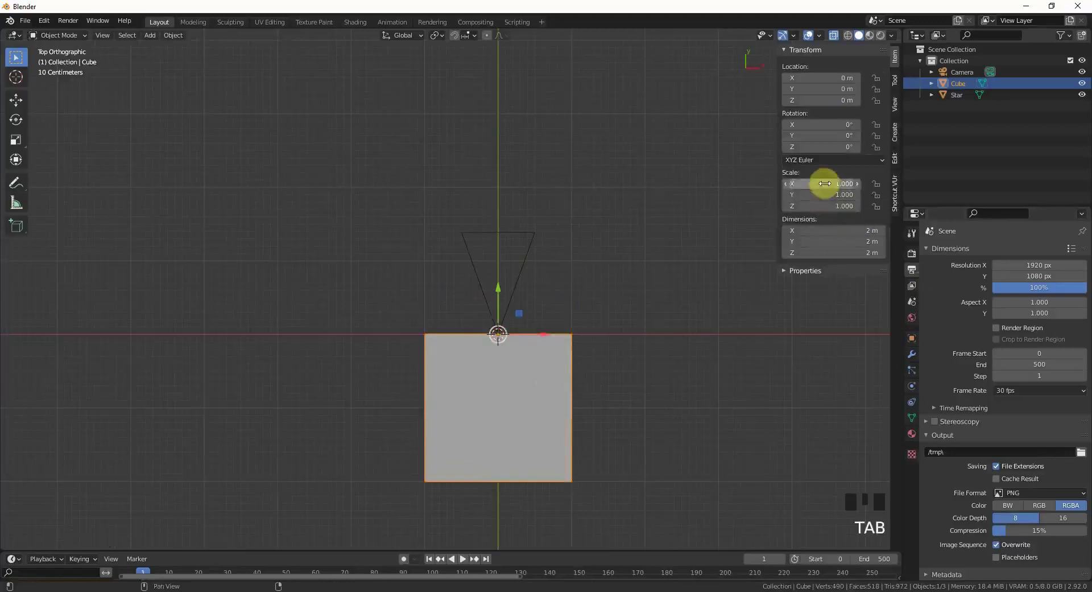
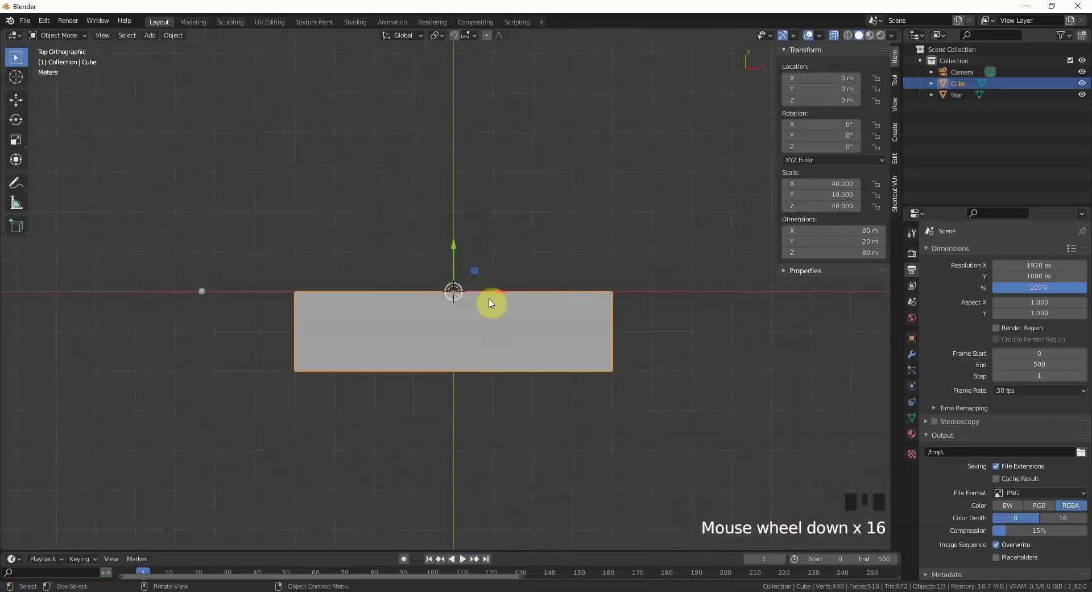
Save, then apply the cube's 40 × 10 × 40 scale so it reads 1 on every axis.
key(ctrl+s)
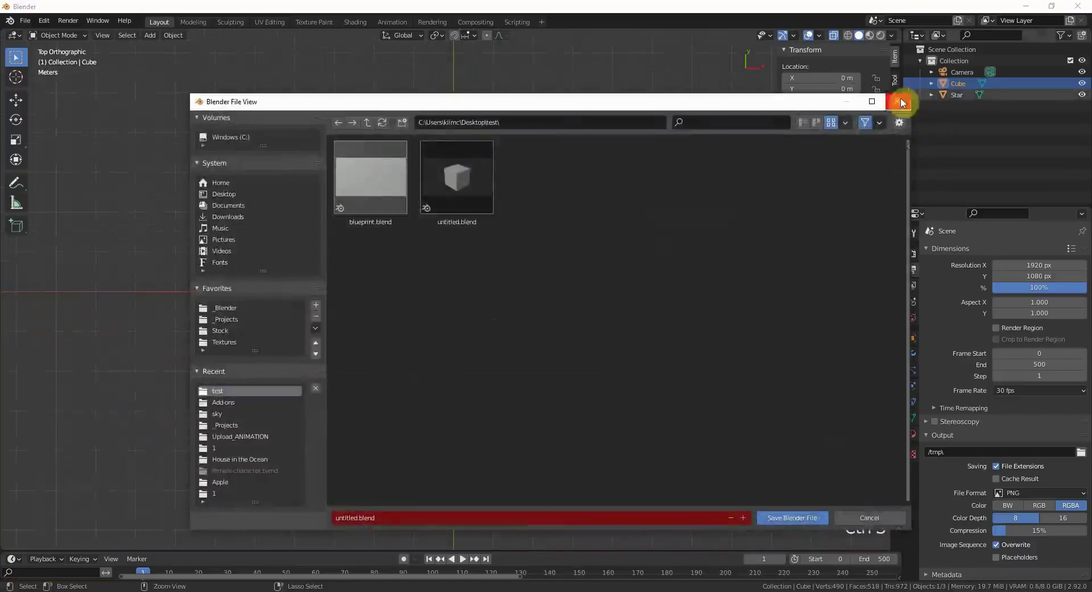
key(ctrl+a)
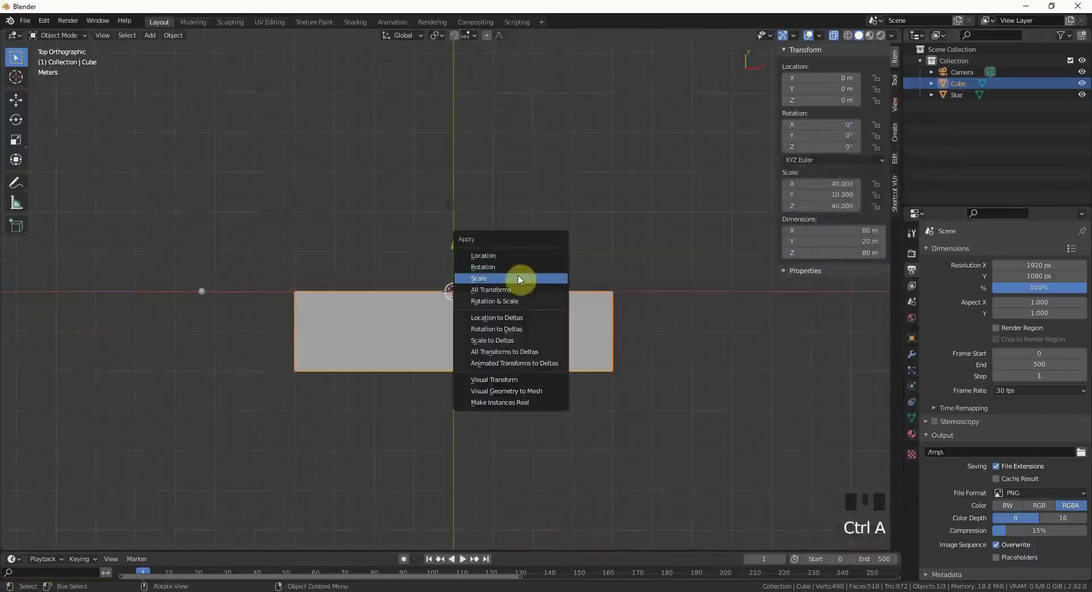
scroll(up, 3)
key(z)
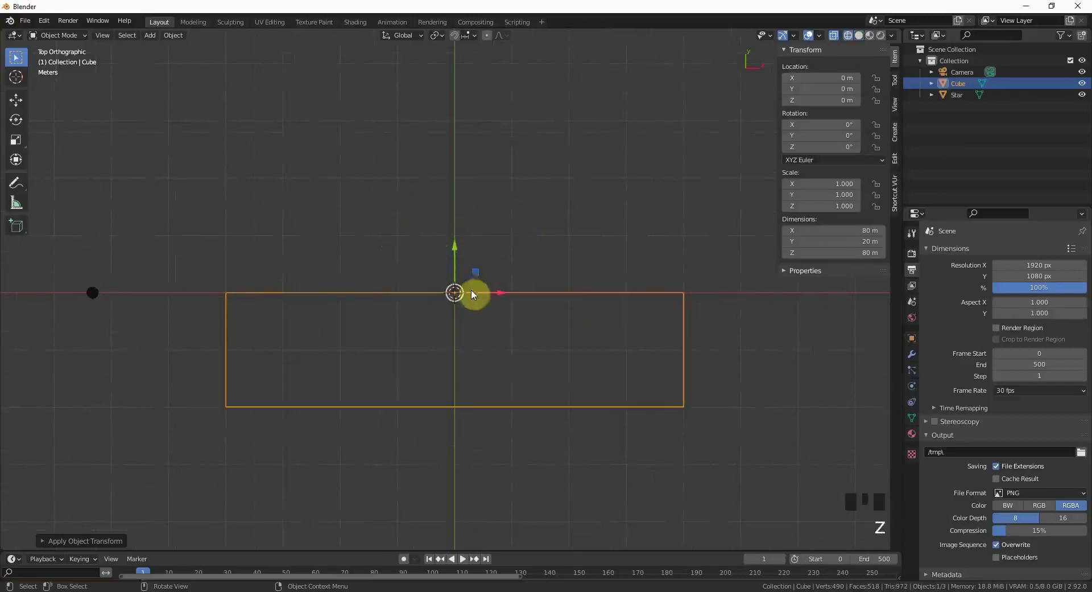
drag(634, 301, 771, 306)
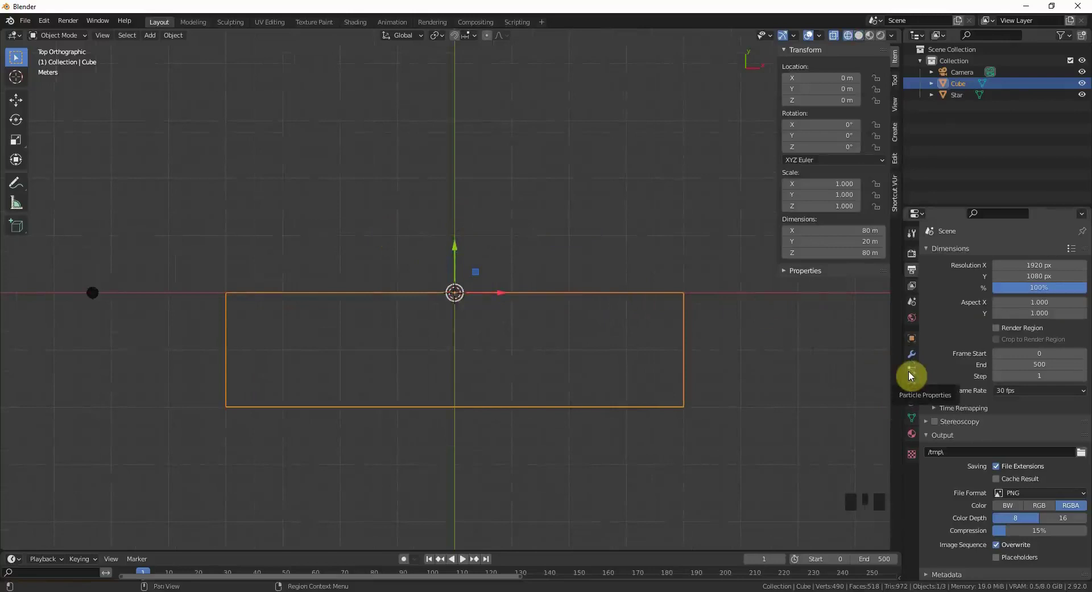
Add a hair particle system with 10000 strands to the cube.
click(912, 374)
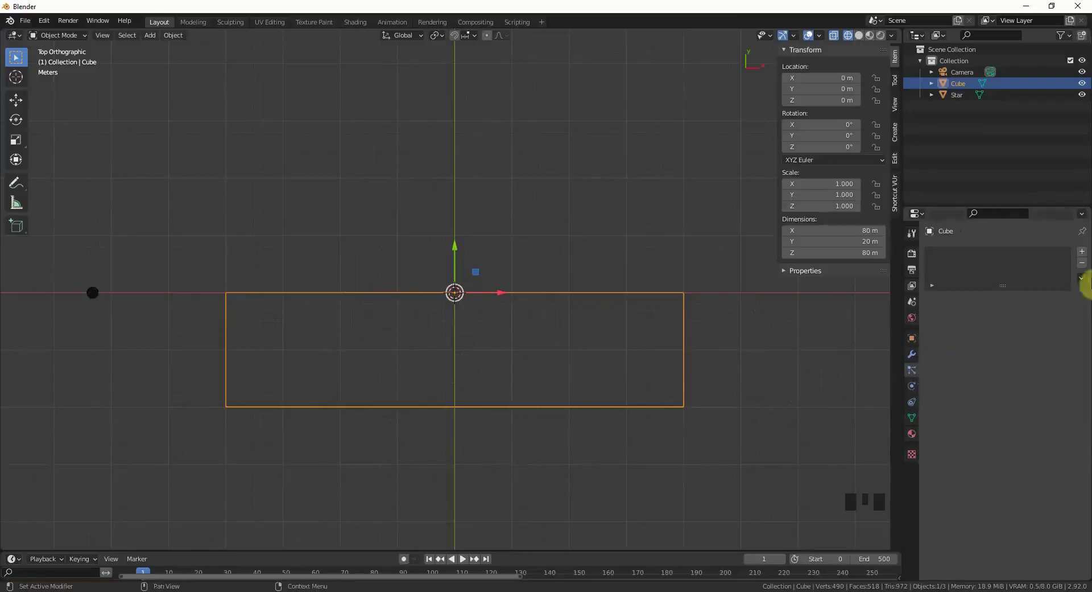
drag(1084, 256, 1040, 352)
drag(1040, 352, 1004, 469)
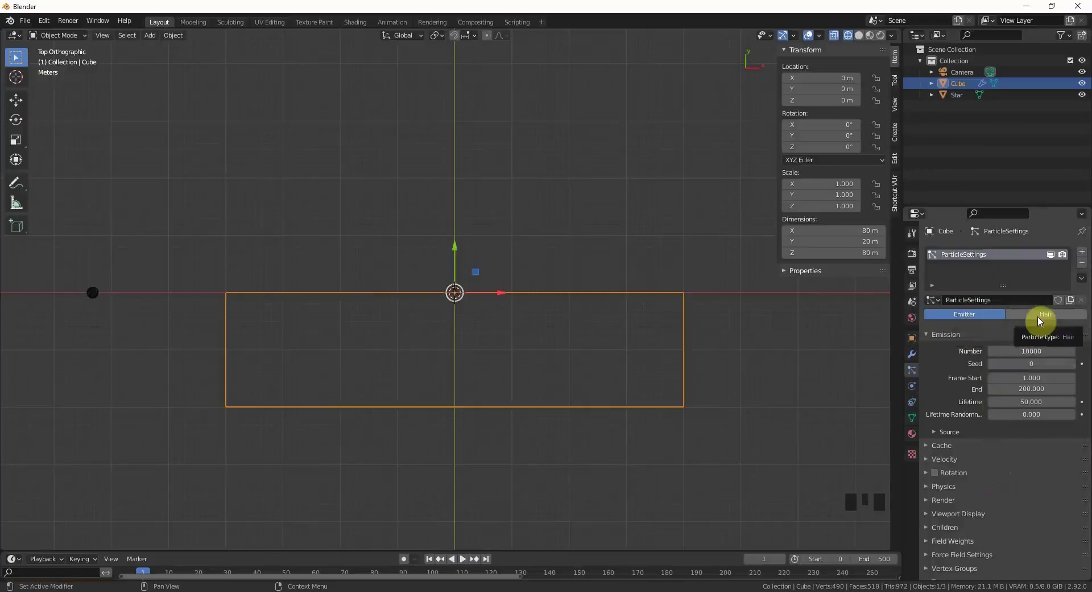
click(1040, 319)
Set the hair length to 4 m and orbit to check the strands fill the box.
drag(582, 464, 511, 358)
scroll(down, 3)
drag(511, 358, 960, 422)
drag(959, 422, 1019, 475)
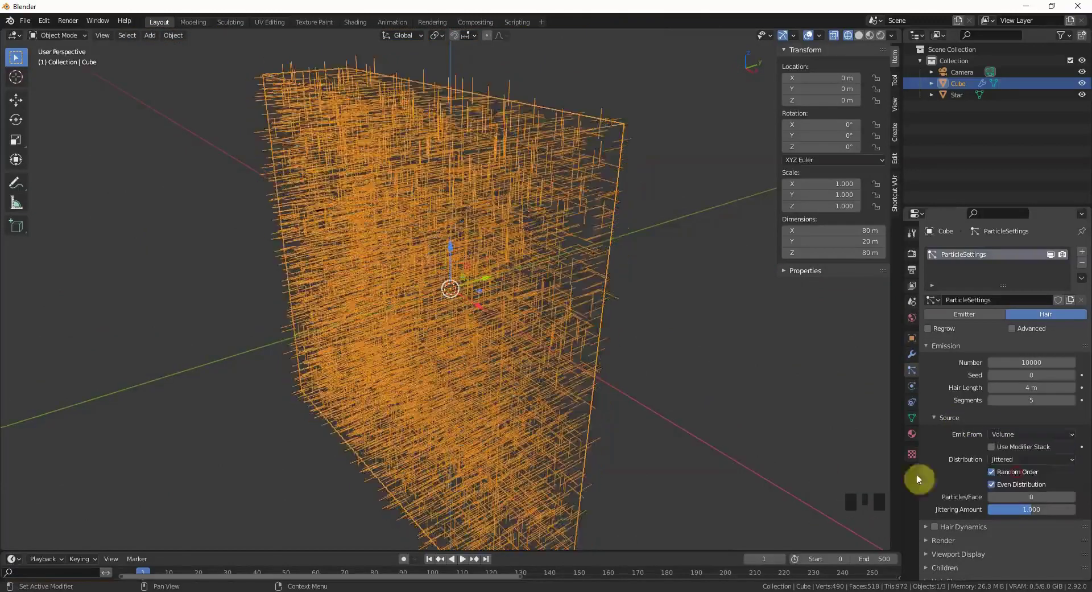
Render the particles as object instances of Star.
drag(489, 427, 994, 448)
scroll(down, 3)
scroll(down, 3)
drag(948, 475, 406, 318)
scroll(down, 3)
drag(405, 328, 1022, 523)
scroll(down, 3)
drag(1019, 527, 982, 435)
drag(466, 320, 418, 344)
scroll(up, 3)
drag(467, 354, 456, 328)
Set the Star instances to 0.05 scale with 0.8 scale randomness and save the file.
scroll(down, 3)
middle_click(390, 340)
scroll(up, 3)
drag(382, 343, 454, 305)
scroll(down, 3)
drag(422, 324, 1027, 471)
click(1026, 472)
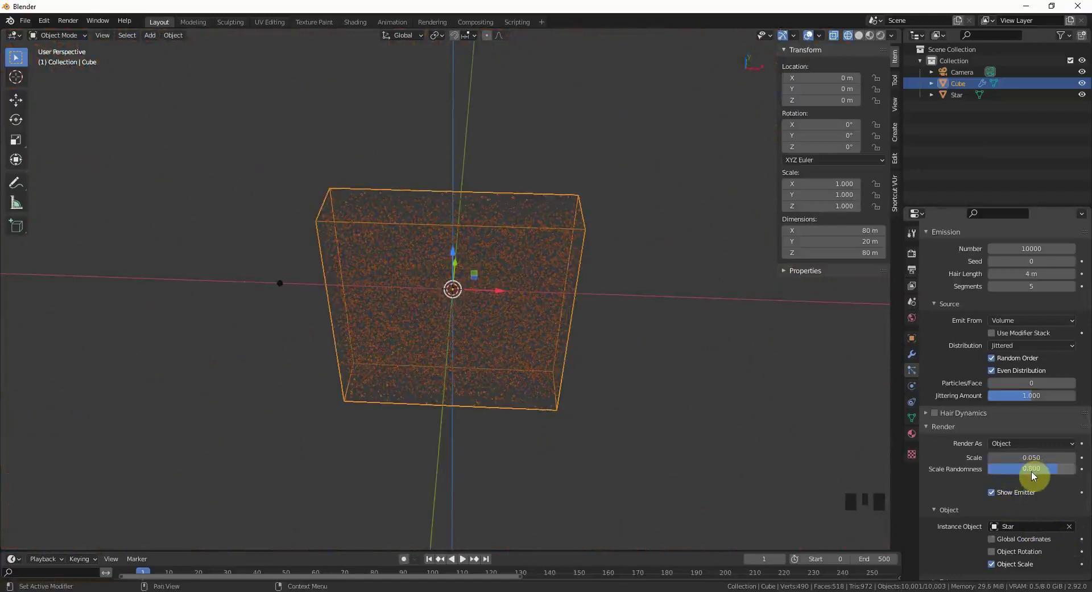
scroll(up, 3)
drag(493, 288, 475, 275)
click(456, 298)
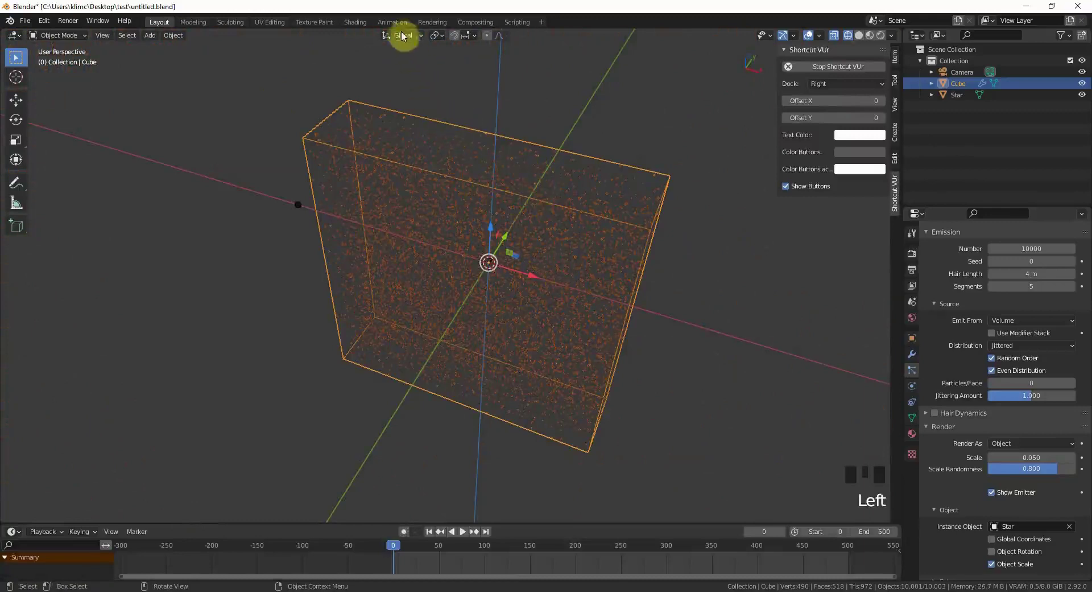
In the Animation workspace, view from above and keyframe the cube's location at frame 500.
click(398, 28)
scroll(up, 3)
key(KP_7)
scroll(up, 3)
scroll(up, 3)
scroll(up, 3)
drag(501, 205, 560, 153)
scroll(down, 3)
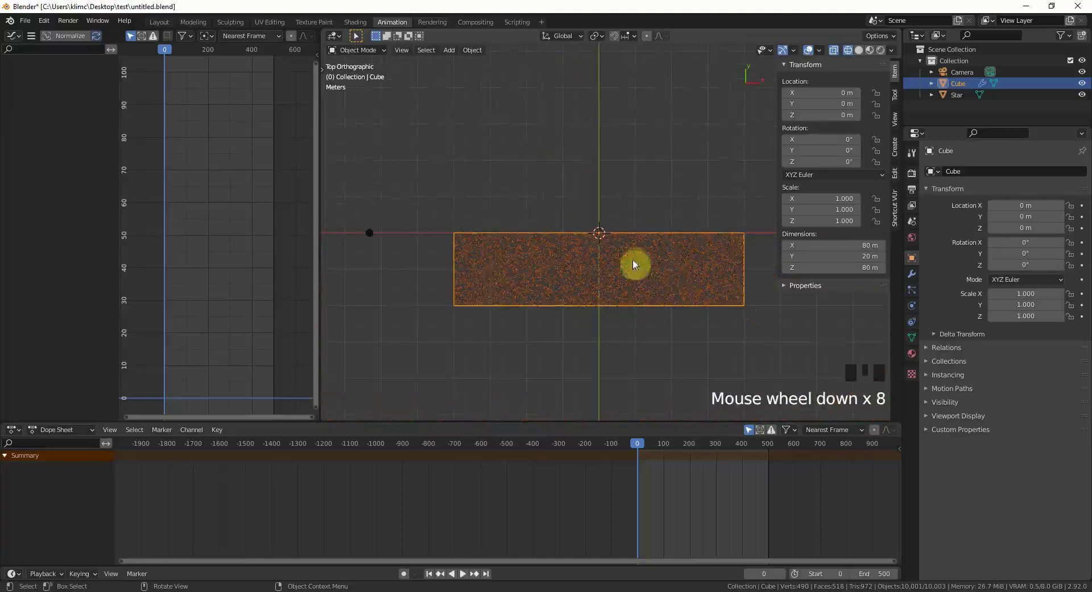
scroll(up, 3)
scroll(down, 3)
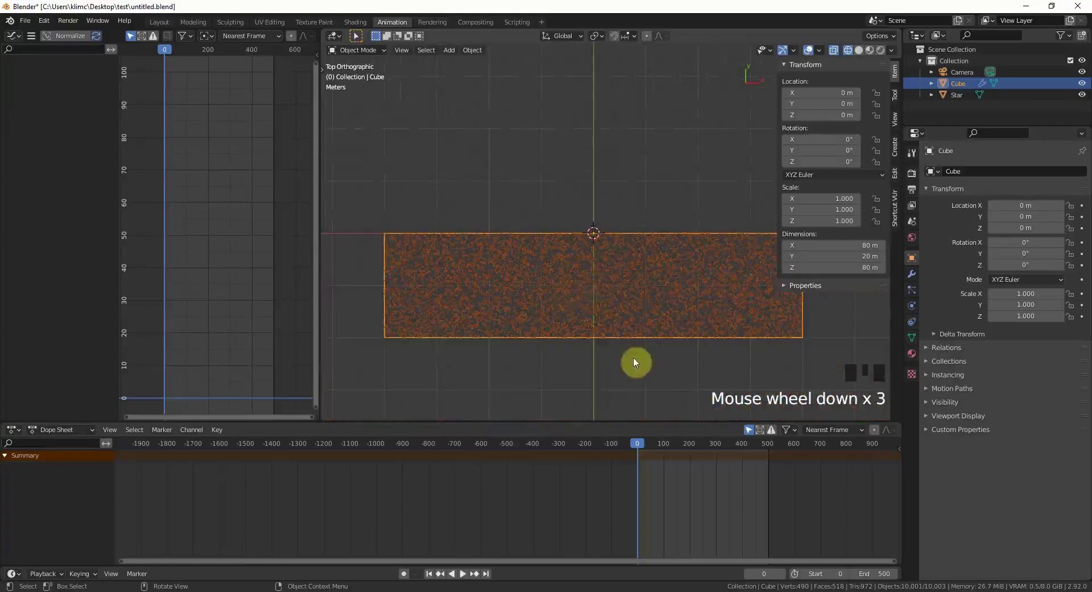
scroll(up, 3)
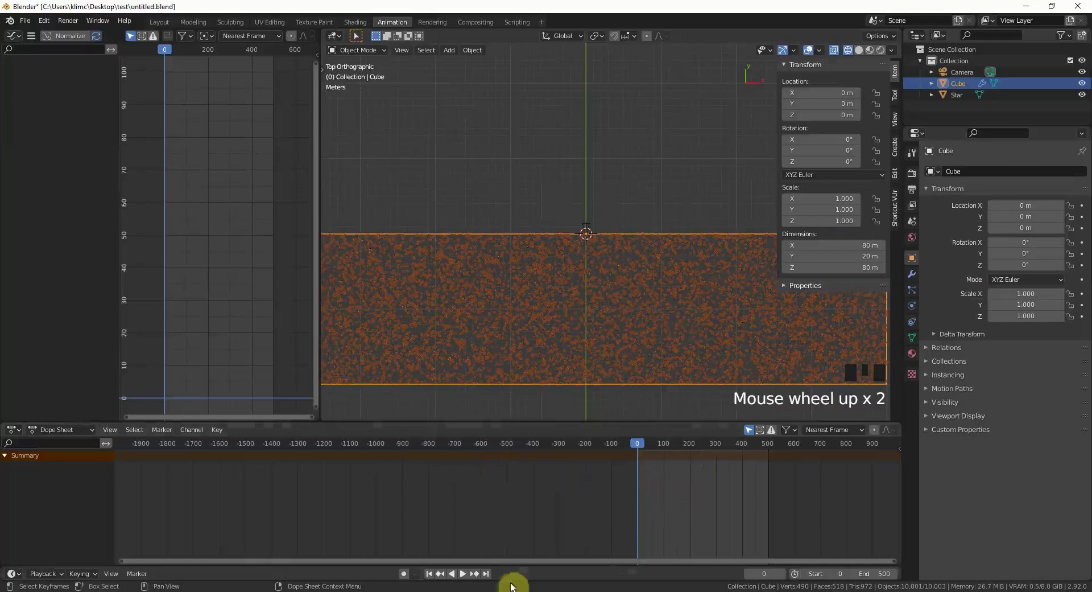
drag(488, 576, 606, 212)
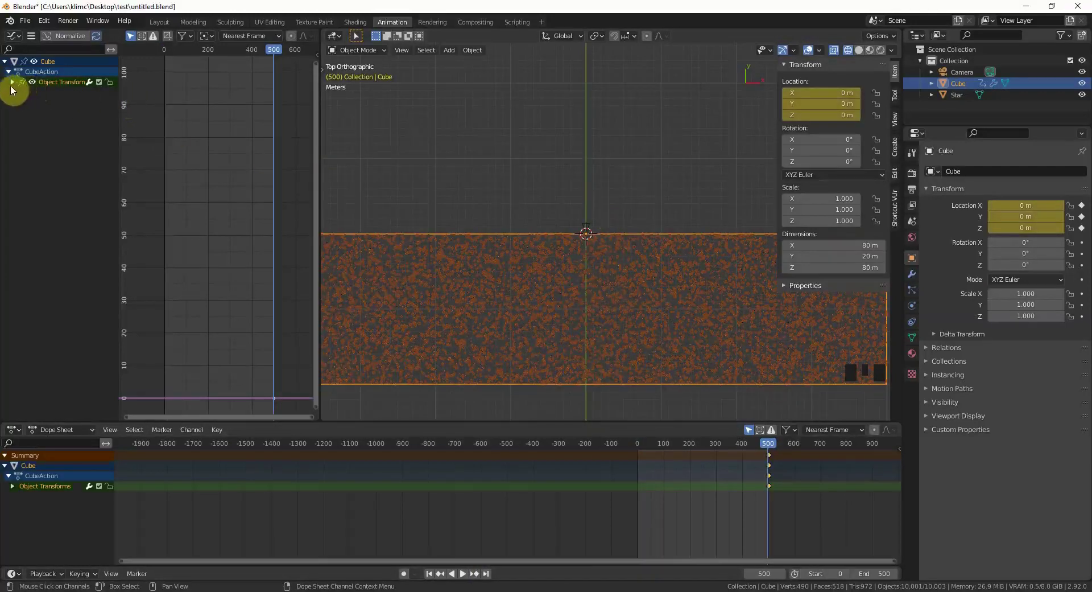
At frame 0 move the cube to Y 100 m and insert a location keyframe.
scroll(down, 3)
scroll(up, 3)
drag(434, 575, 622, 164)
scroll(down, 3)
scroll(down, 3)
drag(610, 192, 603, 315)
key(g)
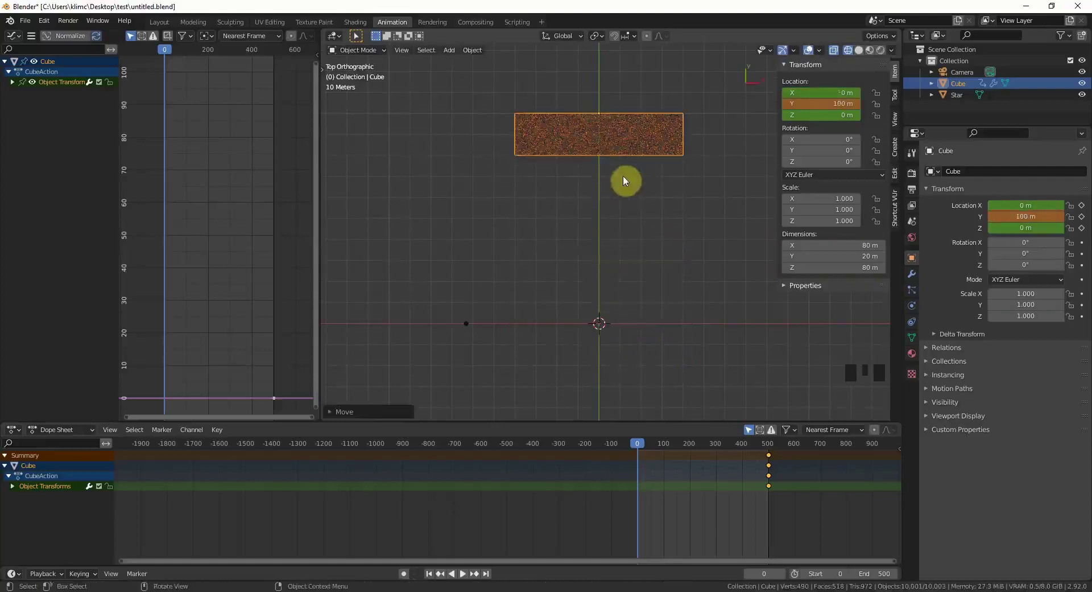
key(i)
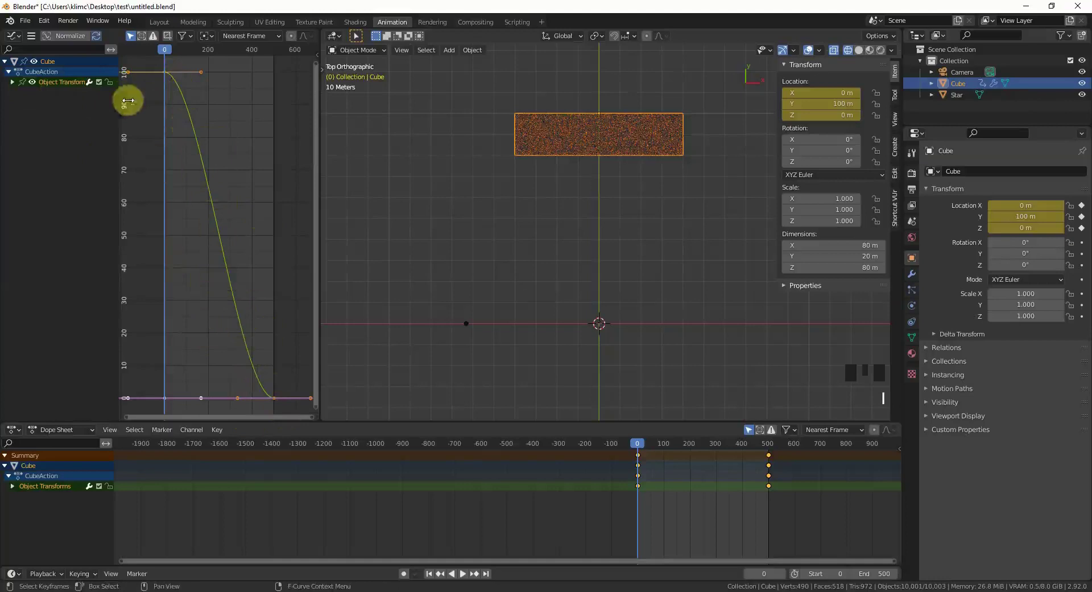
During playback, select all the cube's keyframes and set them to linear interpolation.
key(space)
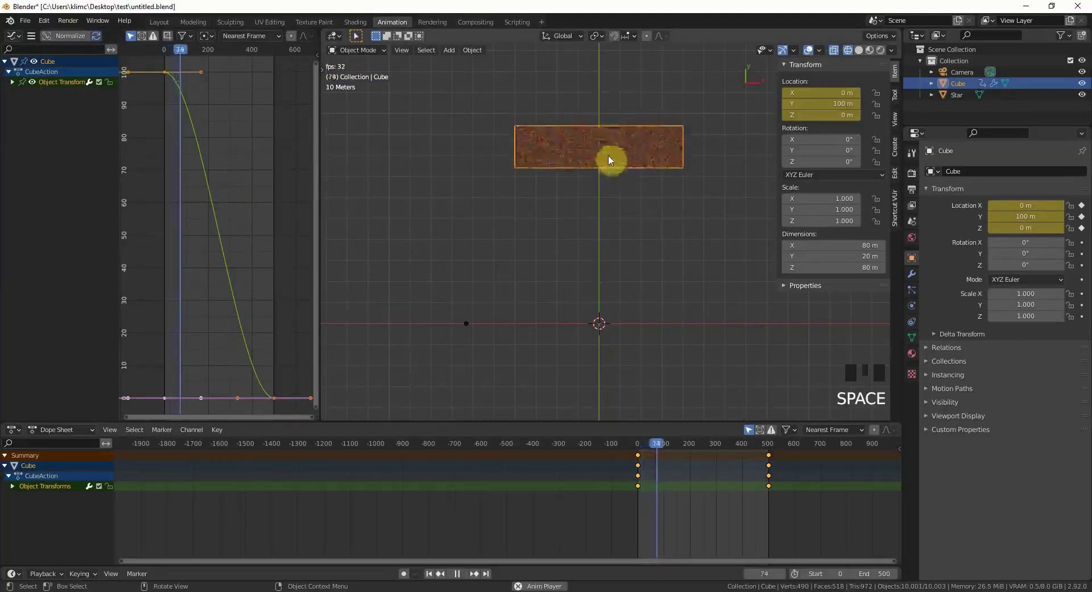
key(space)
drag(431, 576, 59, 168)
key(space)
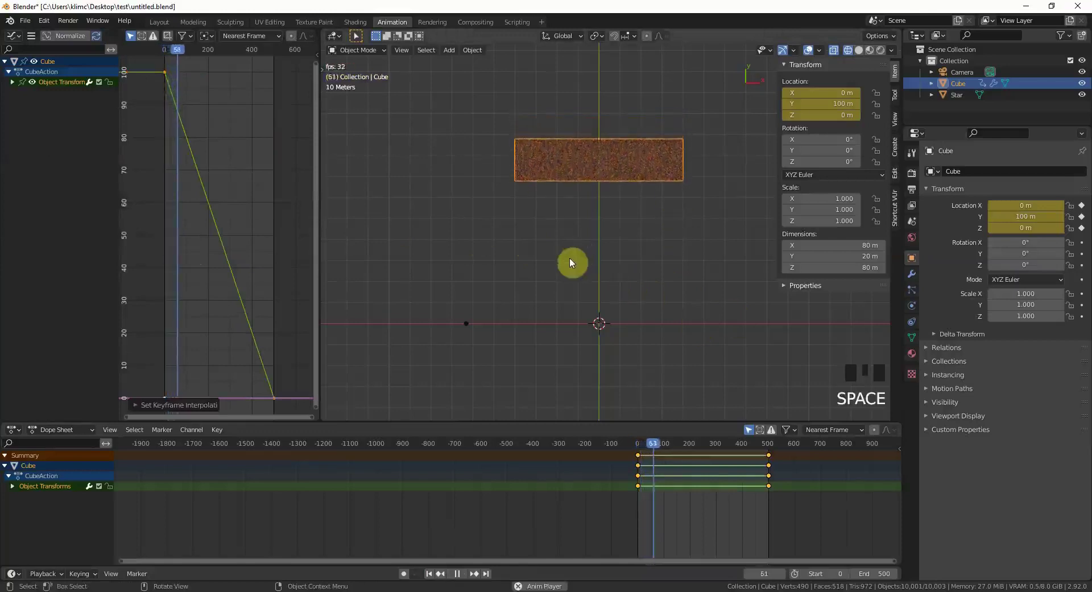
key(space)
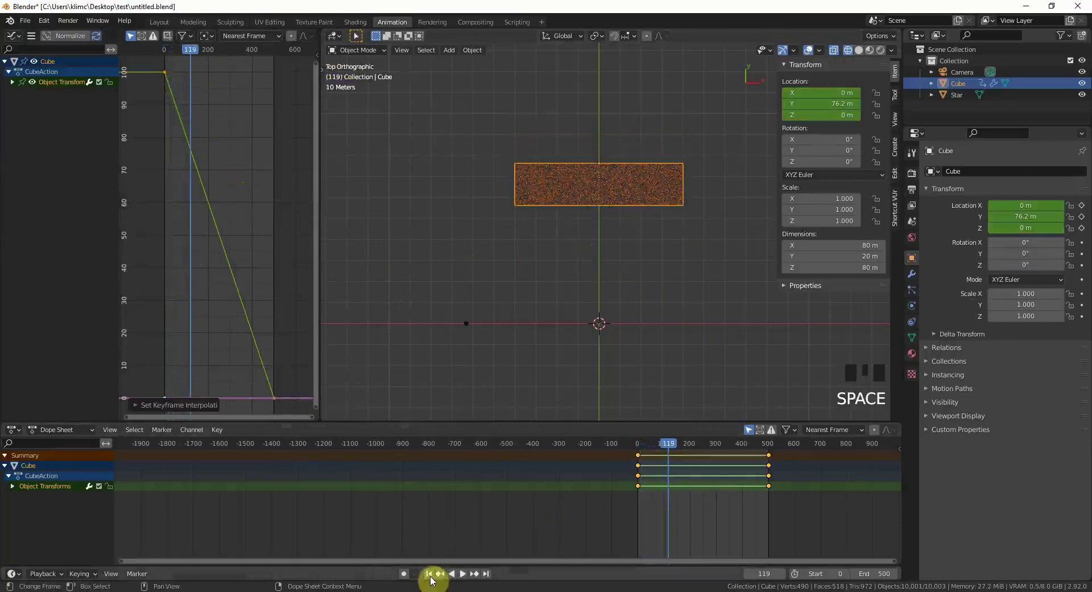
drag(432, 578, 667, 148)
scroll(up, 3)
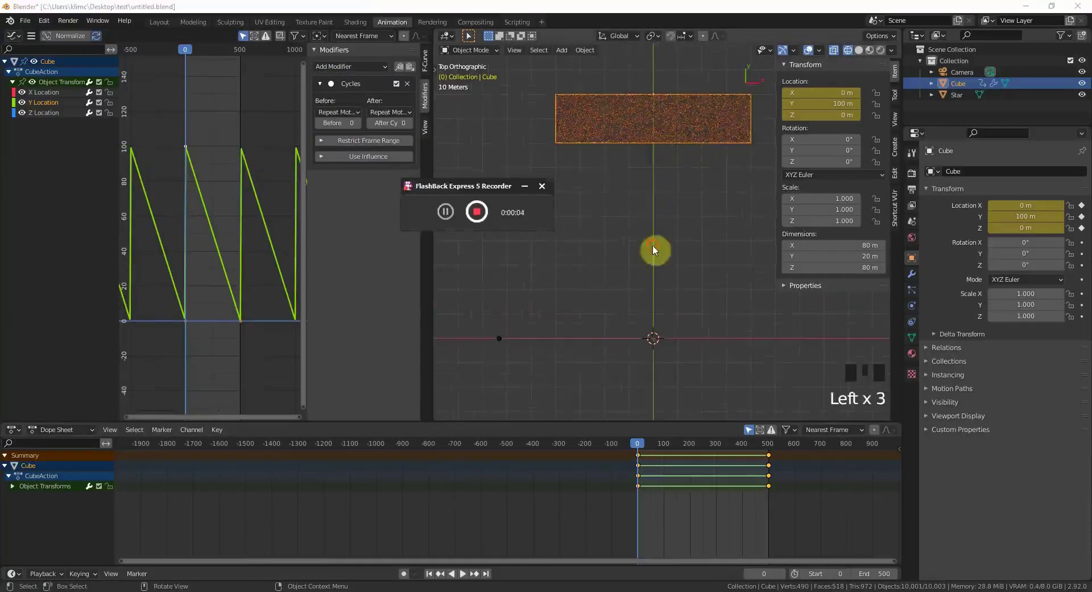
Duplicate the animated cube and shift the copy's keyframes 100 frames earlier.
click(656, 236)
click(653, 142)
key(shift+d)
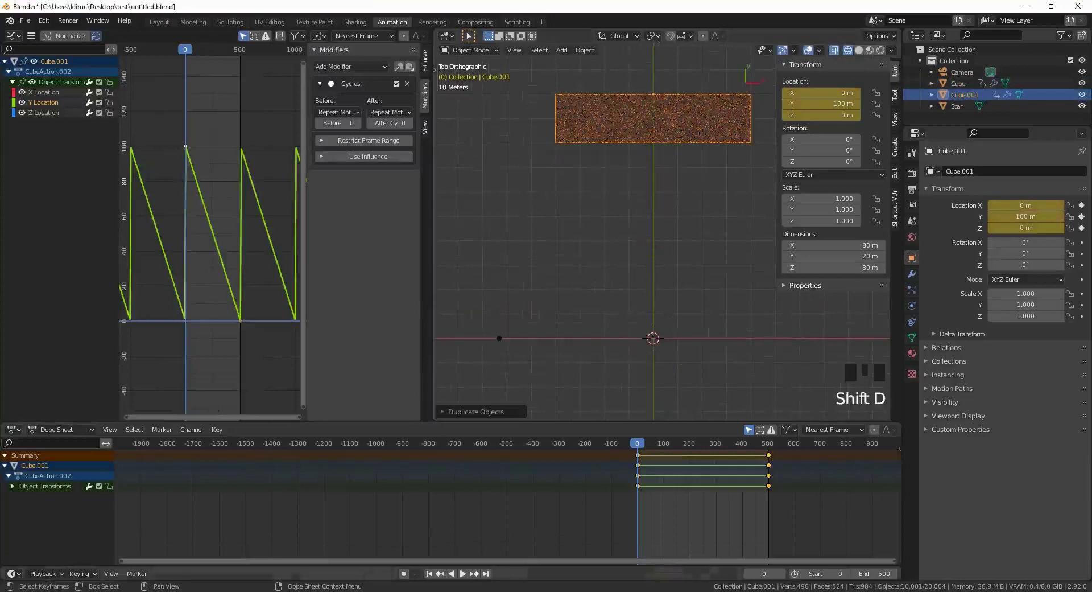
drag(789, 515, 537, 478)
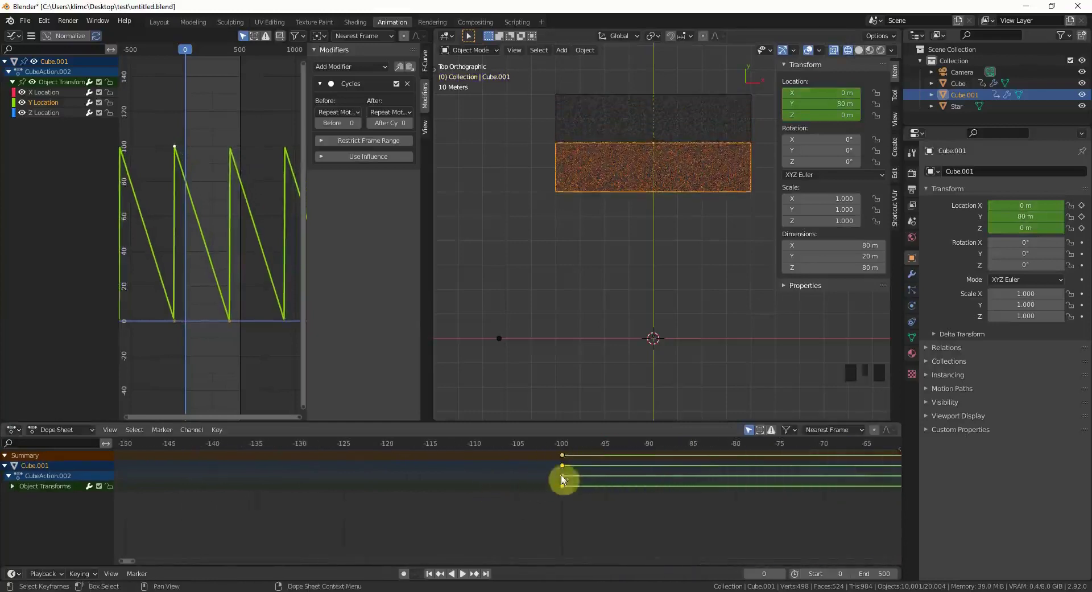
drag(565, 457, 626, 122)
scroll(up, 3)
drag(601, 188, 586, 133)
scroll(up, 3)
drag(587, 221, 610, 177)
scroll(up, 3)
scroll(up, 3)
drag(598, 145, 607, 190)
scroll(down, 3)
drag(631, 267, 589, 197)
scroll(down, 3)
drag(622, 257, 649, 220)
Make two more cube copies, each offset a further 100 frames earlier in the Dope Sheet.
key(shift+d)
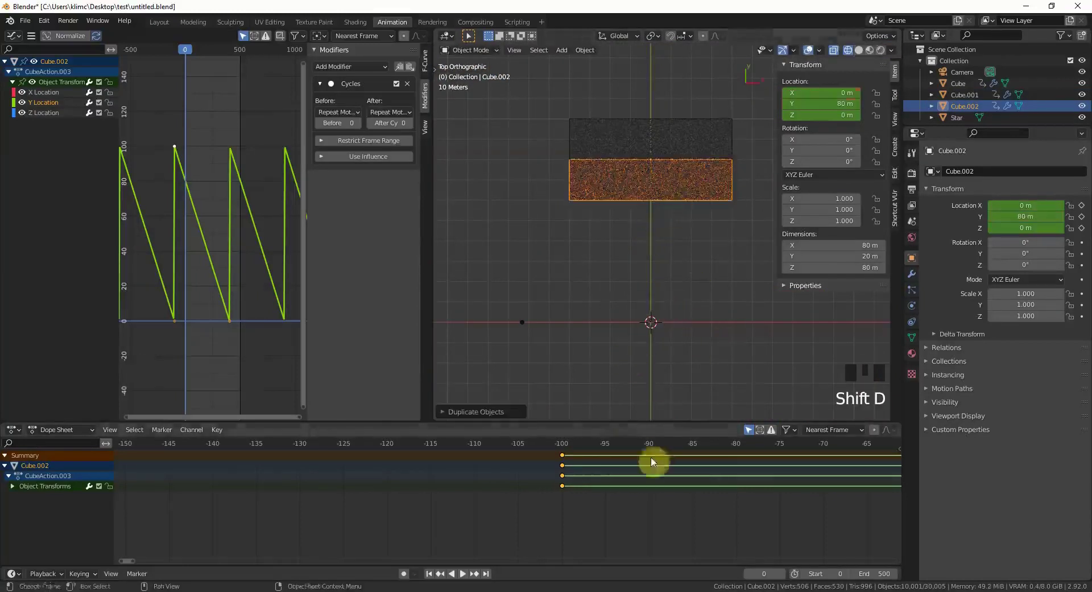
scroll(down, 3)
click(507, 457)
scroll(down, 3)
click(487, 456)
scroll(up, 3)
key(shift+d)
click(279, 464)
scroll(down, 3)
scroll(up, 3)
scroll(down, 3)
Duplicate twice more up to Cube.005, offsetting each copy's keyframes another 100 frames earlier.
key(shift+d)
key(g)
scroll(up, 3)
click(342, 460)
key(shift+d)
click(533, 457)
scroll(up, 3)
drag(426, 453, 646, 313)
drag(646, 313, 652, 279)
key(space)
drag(644, 270, 645, 297)
key(KP_7)
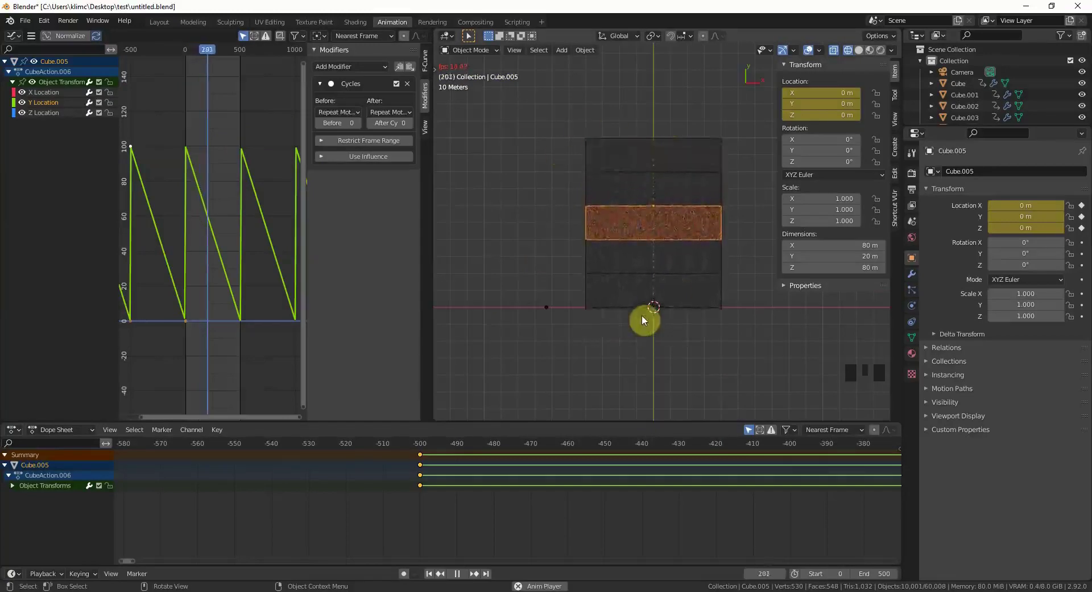
key(KP_0)
scroll(up, 3)
scroll(up, 3)
scroll(down, 3)
scroll(up, 3)
scroll(up, 3)
scroll(down, 3)
scroll(down, 3)
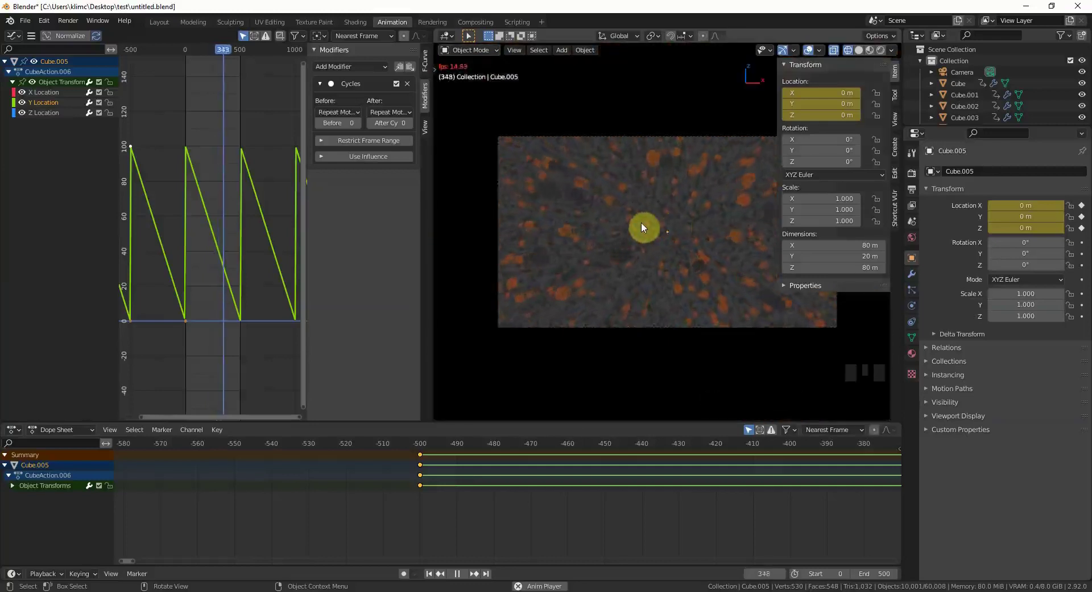
scroll(up, 3)
click(743, 333)
drag(637, 320, 640, 259)
key(z)
drag(607, 261, 665, 267)
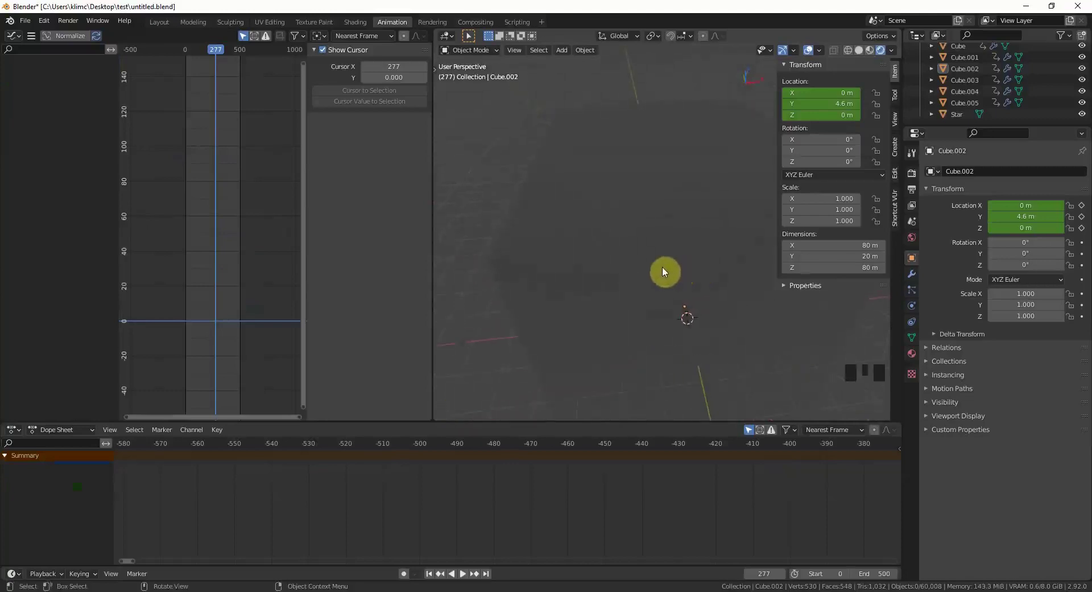
key(z)
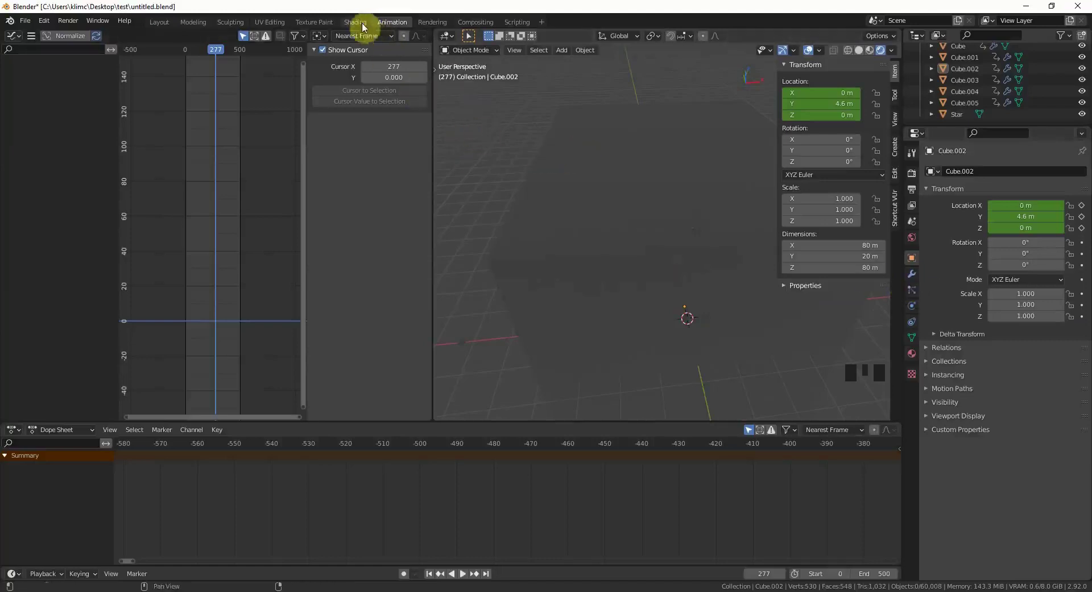
In the Shading workspace select Star and create a new material for it.
click(364, 25)
drag(463, 193, 587, 199)
scroll(up, 3)
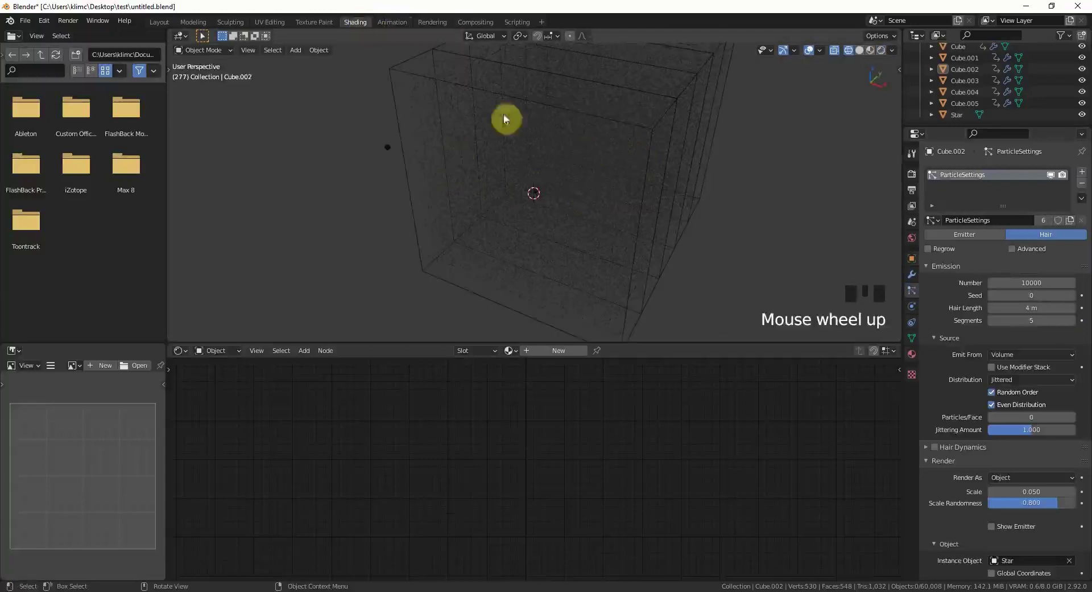
key(z)
click(391, 154)
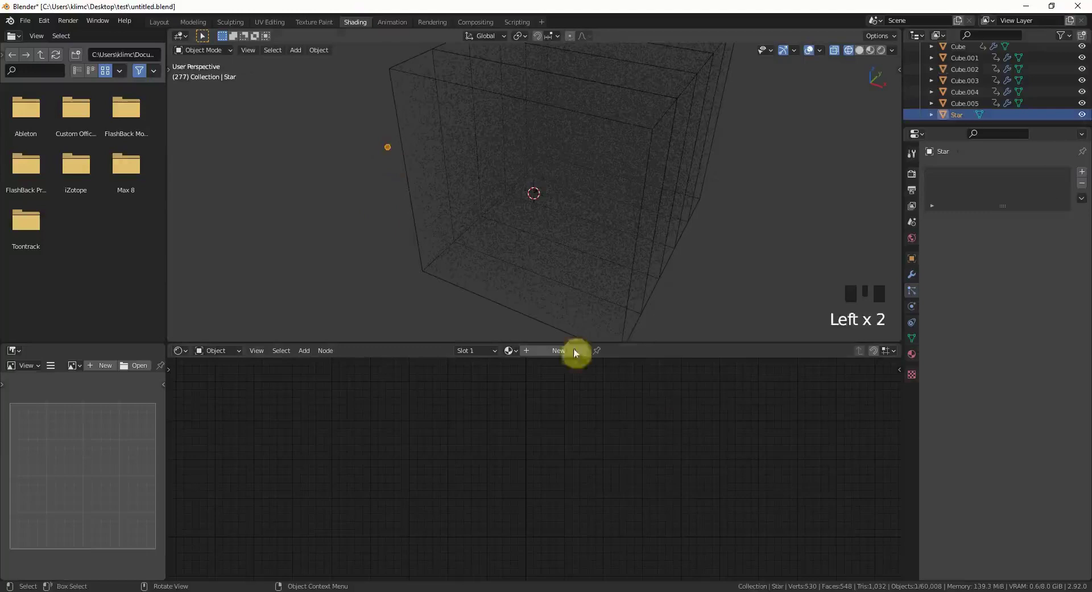
drag(564, 353, 585, 424)
click(581, 428)
Replace the shader with an Emission node connected to the Material Output.
key(x)
drag(518, 433, 516, 429)
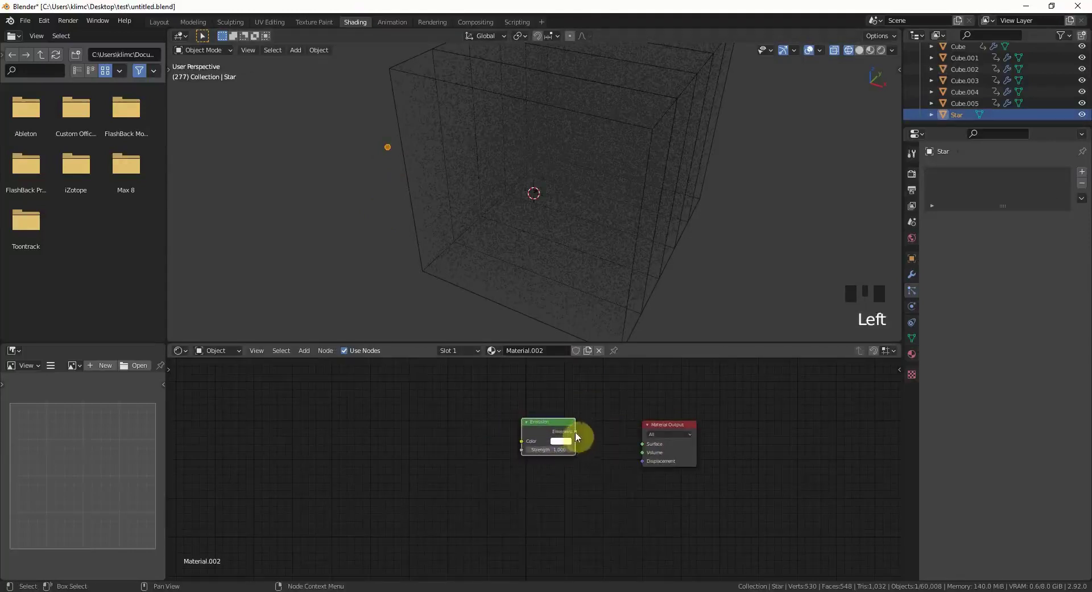
drag(563, 430, 532, 451)
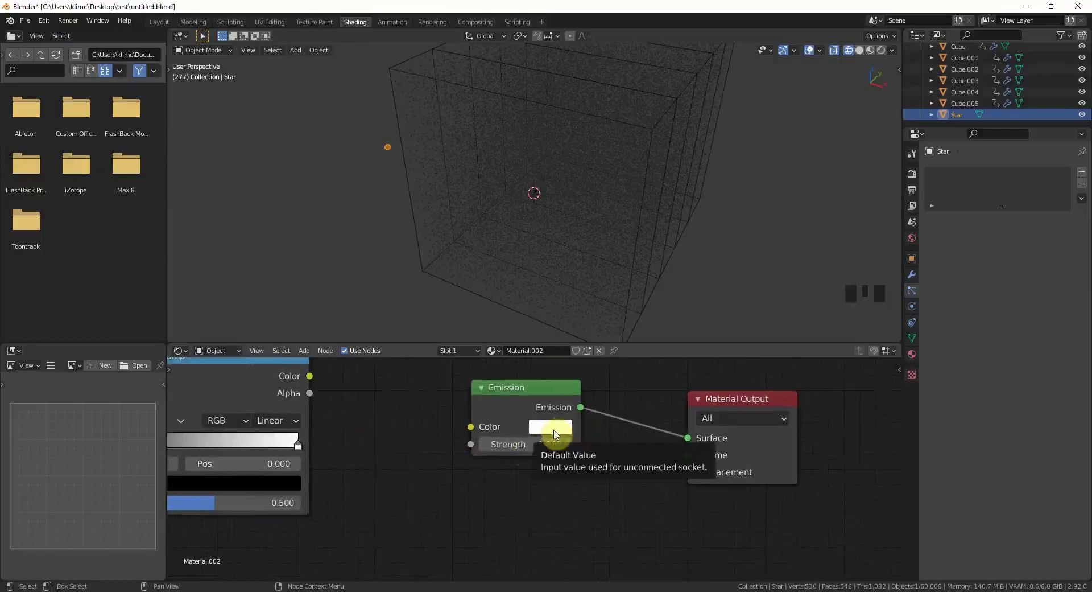
Feed the ColorRamp colour into the Emission colour and tidy the ramp node's position.
click(422, 434)
click(346, 427)
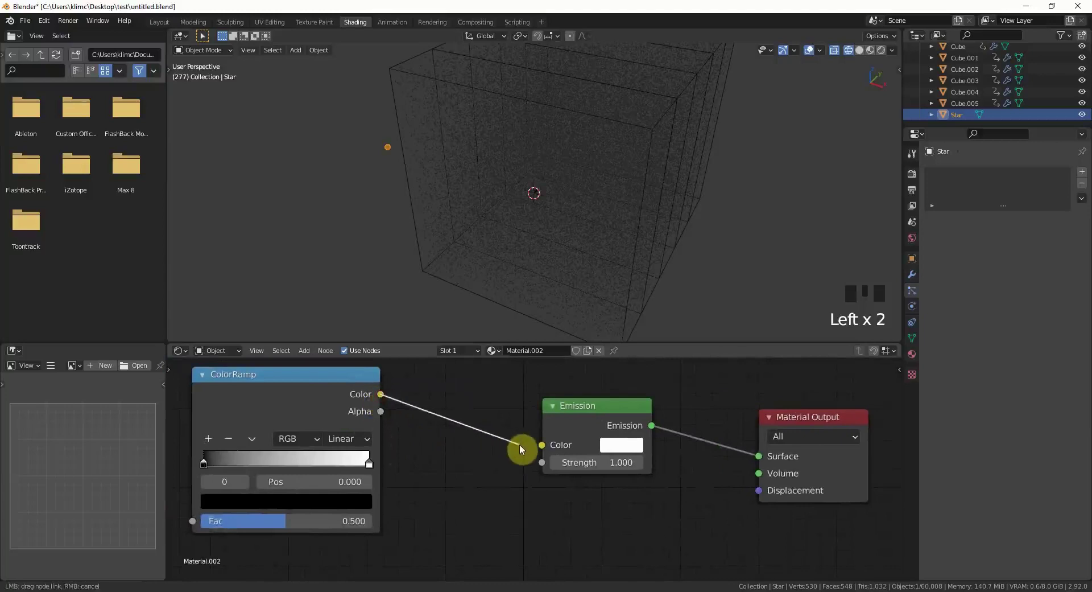
click(301, 427)
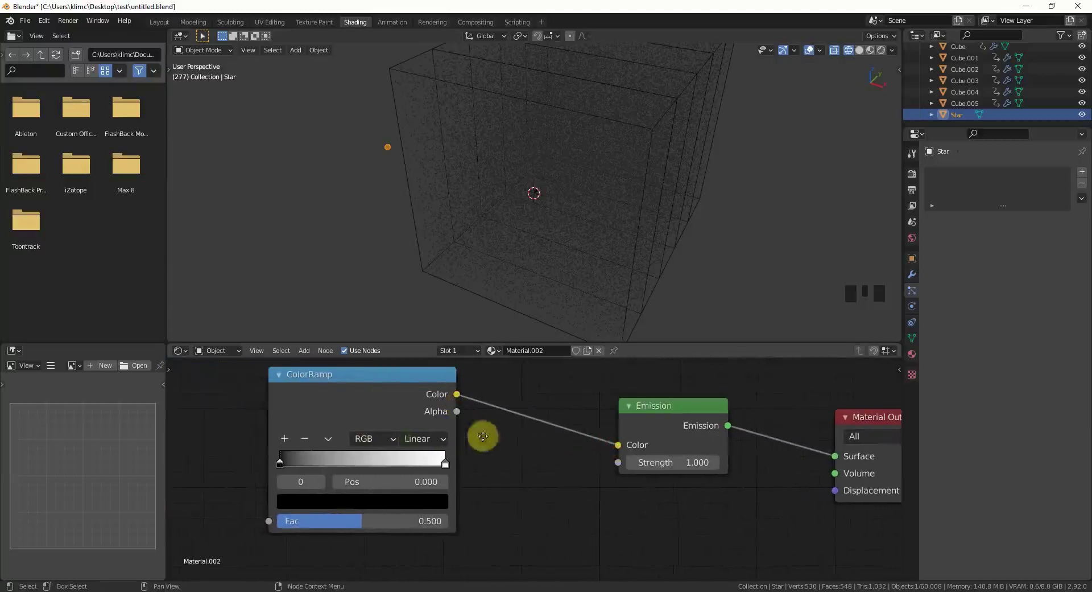
drag(732, 411, 521, 363)
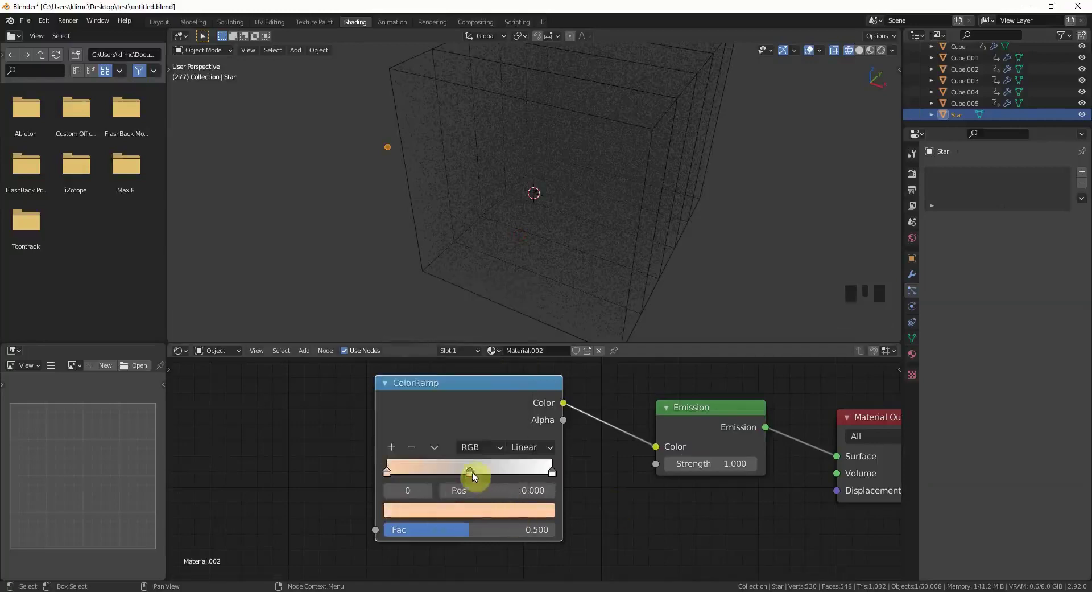
Shape the peach-violet-white stops and drive the ramp's Fac from Object Info Random.
drag(474, 477, 486, 365)
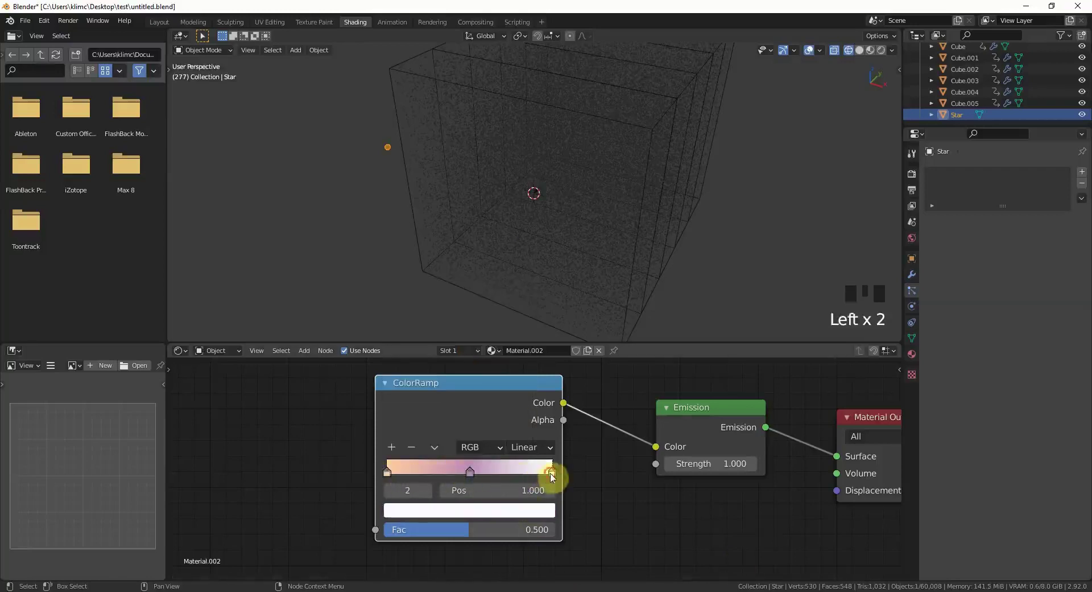
drag(563, 478, 563, 533)
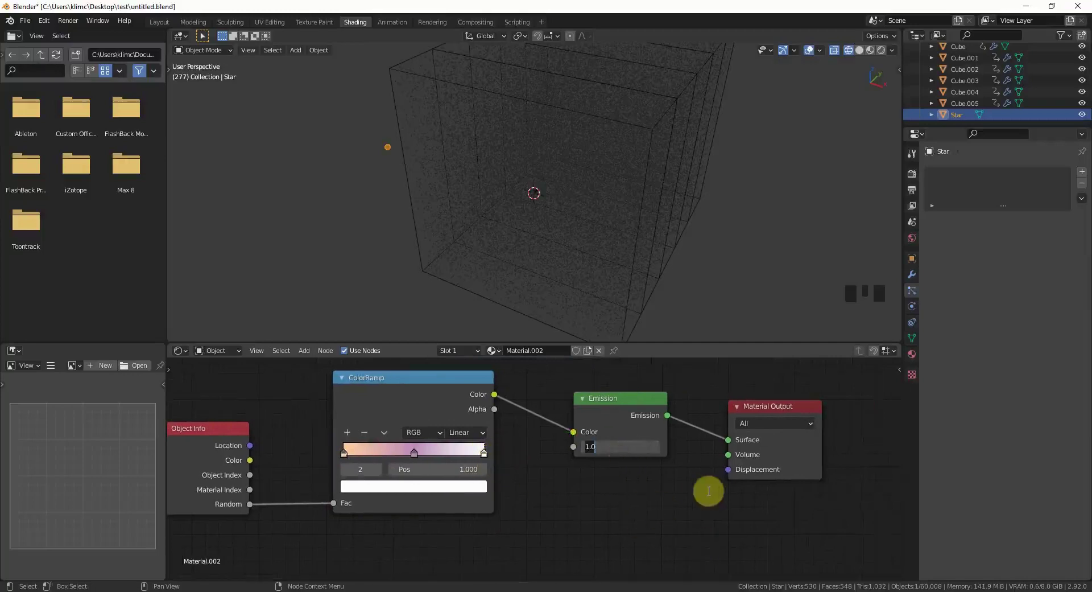
Set the Emission strength to 5 and scale the Star object down to about 0.5.
drag(710, 493, 377, 217)
scroll(up, 3)
scroll(up, 3)
drag(392, 214, 362, 180)
click(362, 180)
click(362, 177)
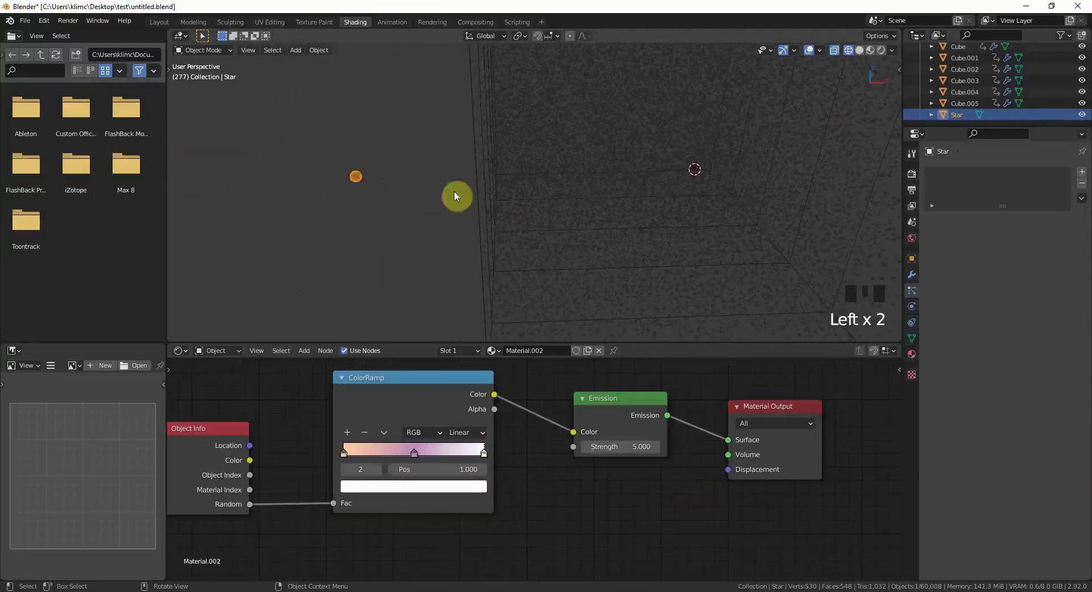
key(s)
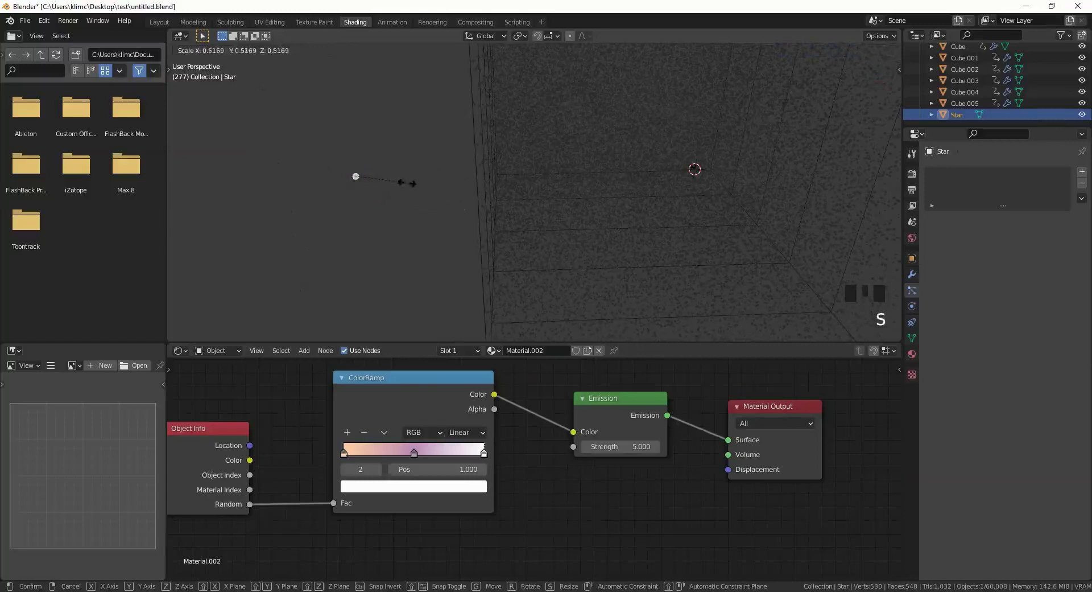
Preview the star-field animation through the camera, pausing playback around frame 356.
drag(594, 170, 734, 172)
click(734, 172)
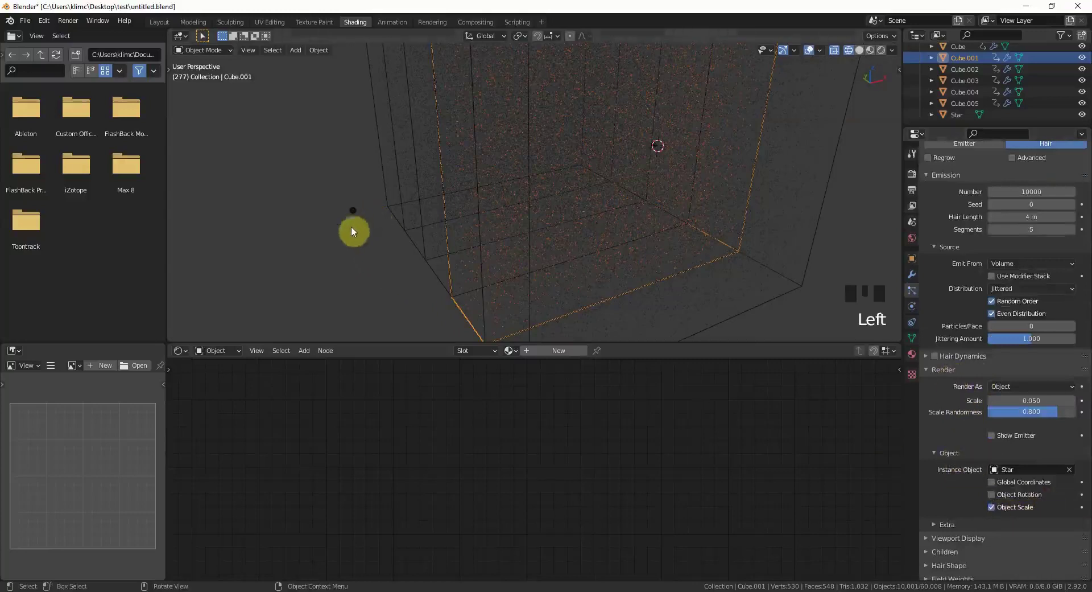
drag(533, 177, 561, 233)
scroll(up, 3)
scroll(down, 3)
key(KP_0)
key(space)
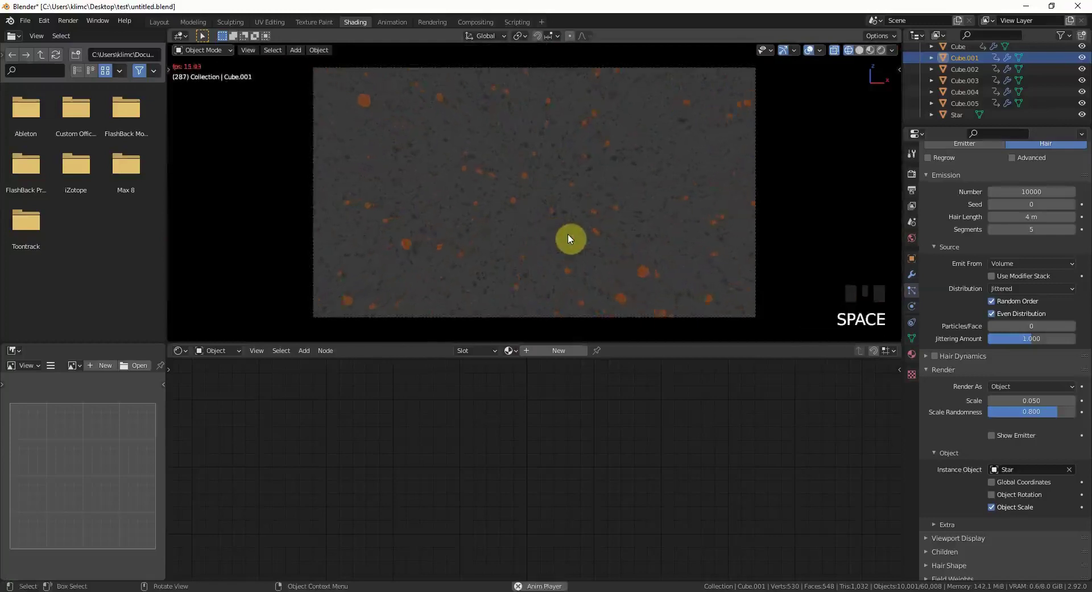
click(561, 208)
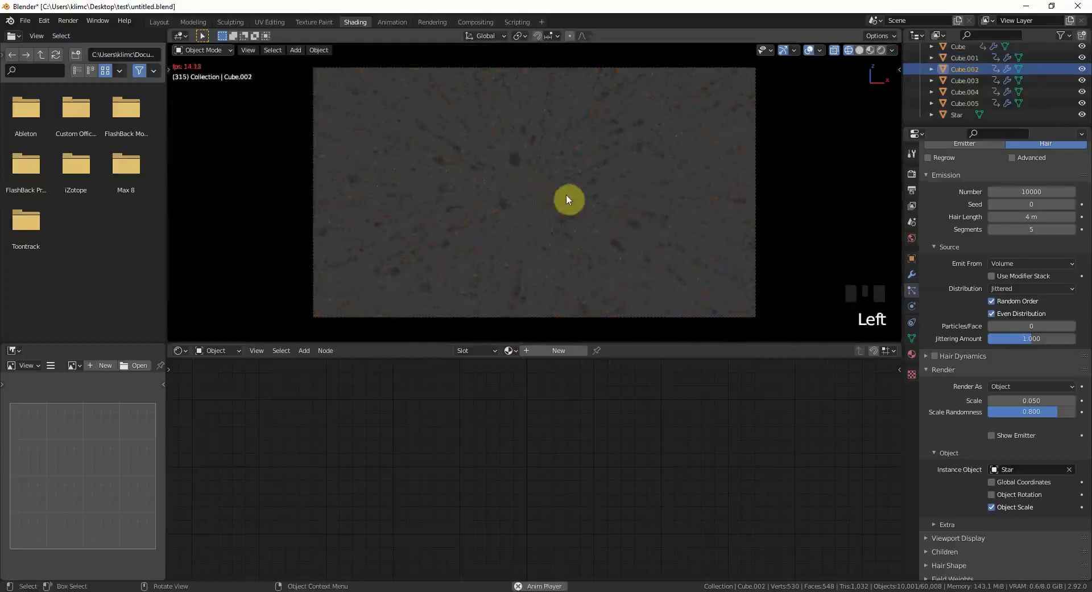
key(space)
key(space)
click(563, 182)
key(space)
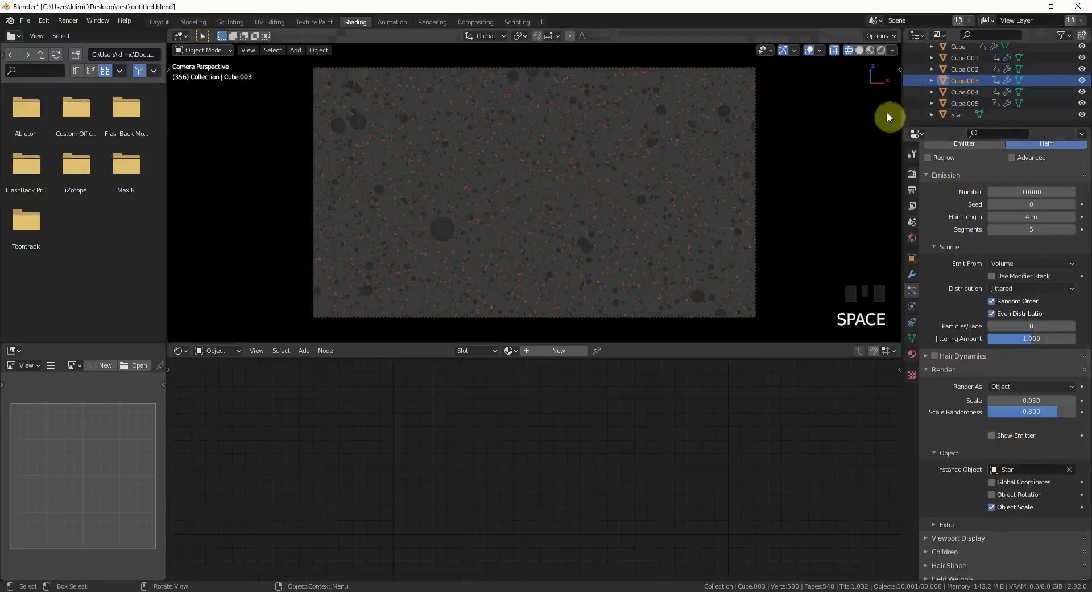
Inspect the particle settings of Cube.004, Cube.003, Cube and Cube.005 in turn.
click(963, 104)
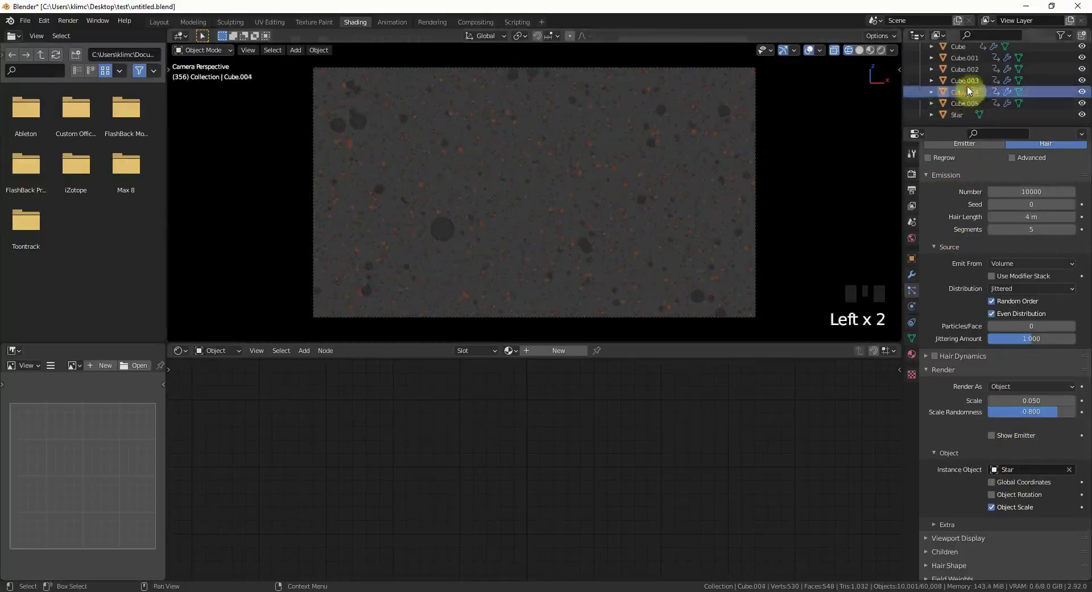
click(969, 85)
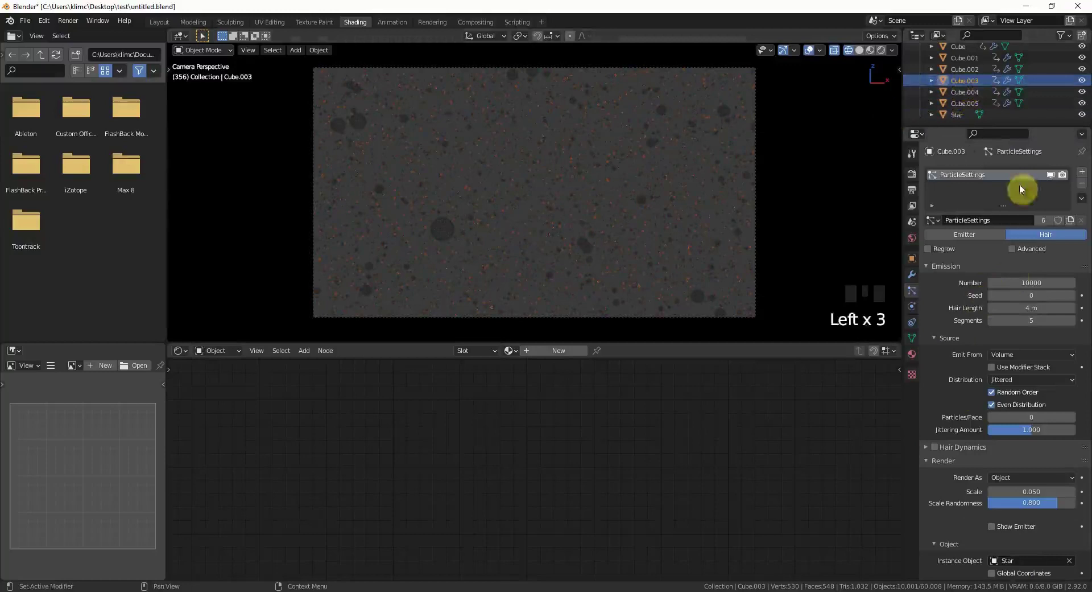
click(966, 59)
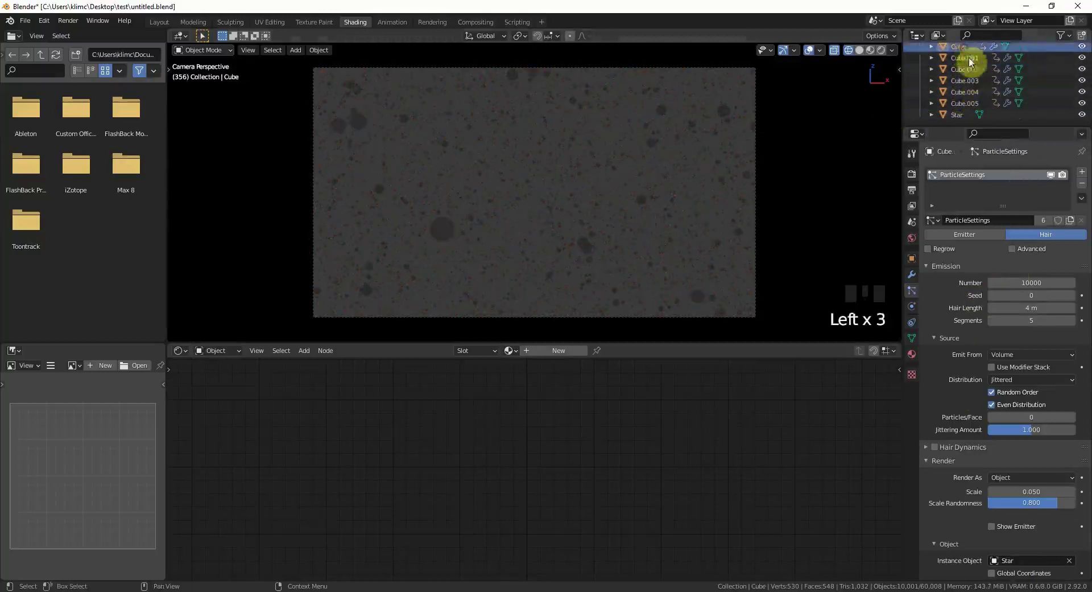
click(976, 104)
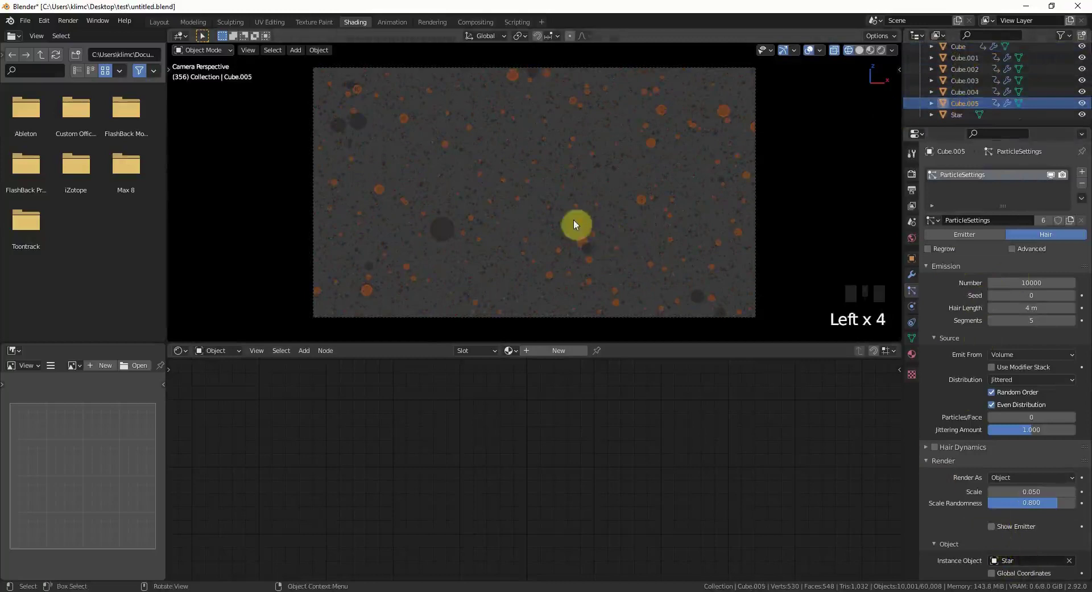
scroll(down, 3)
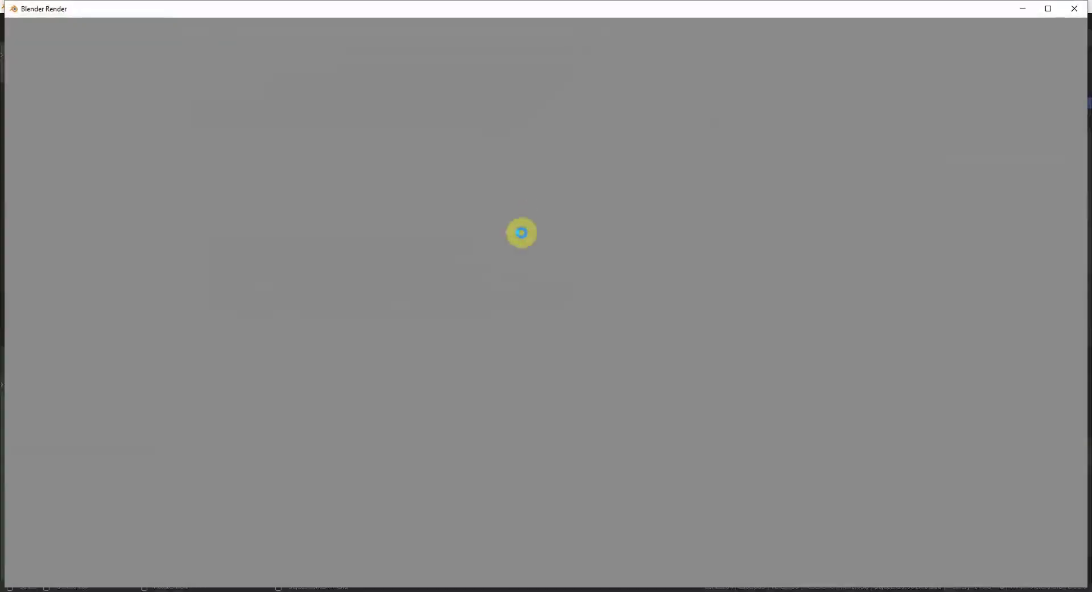
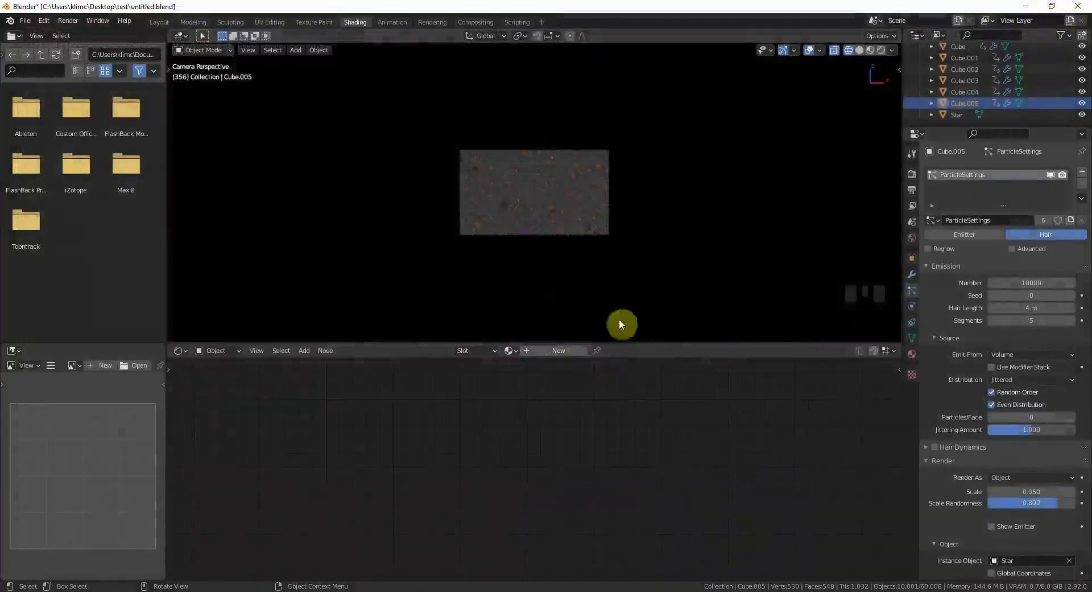
Move to the Animation workspace and frame the selected emitter cube.
drag(586, 244, 487, 158)
scroll(down, 3)
click(393, 24)
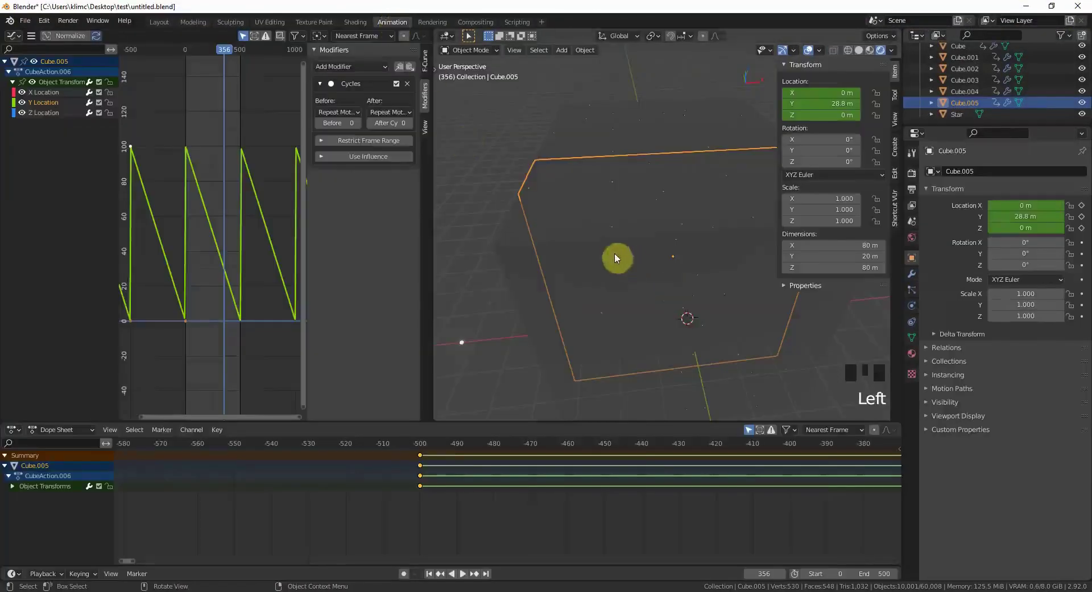
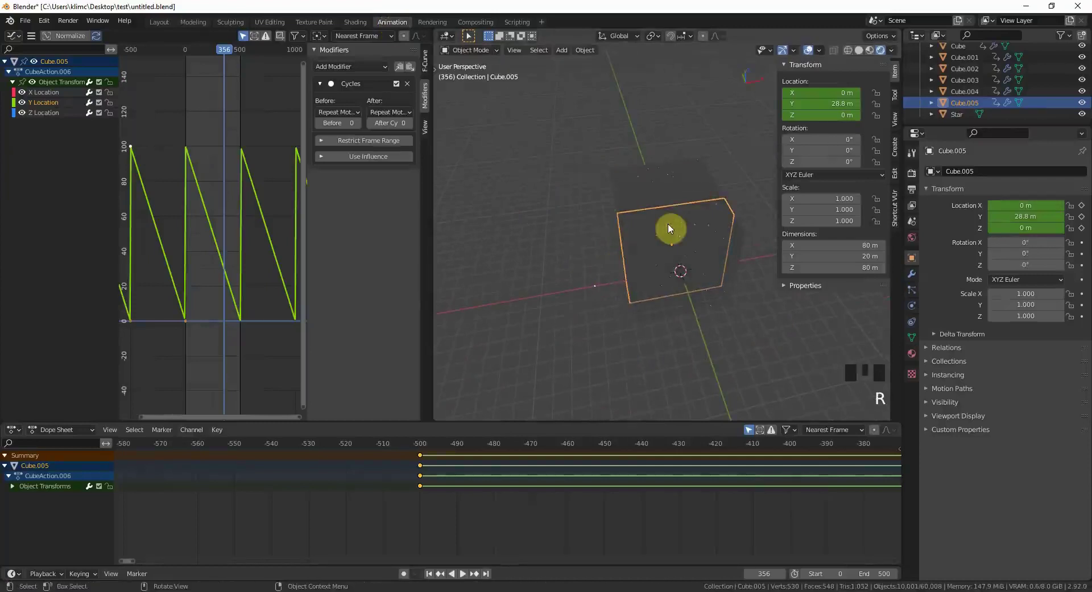
key(r)
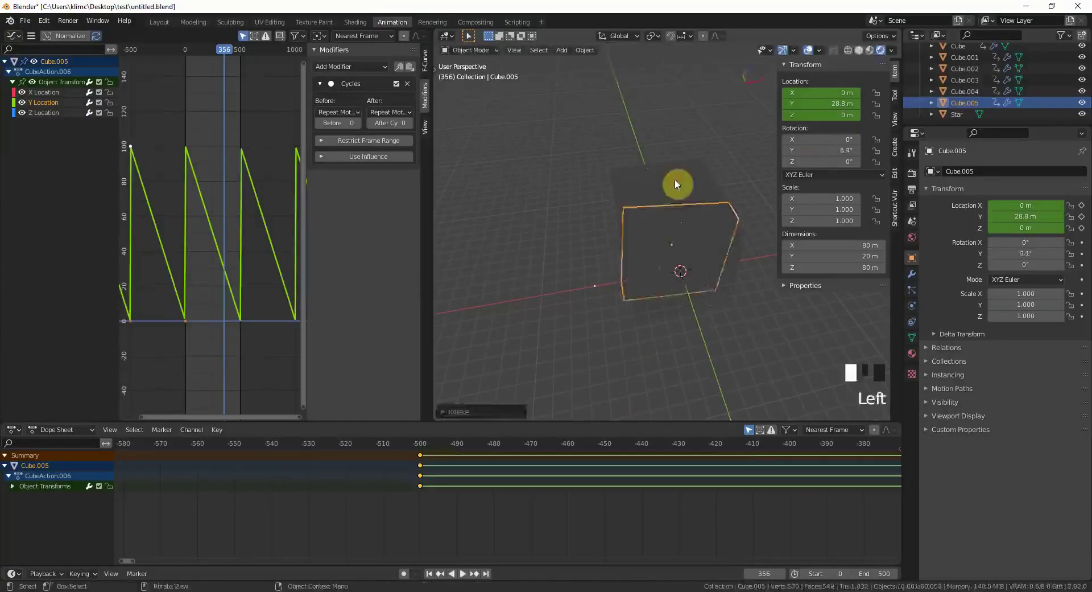
Tilt each emitter cube a few degrees around Y, e.g. Cube.001 to 7.08°.
key(r)
click(705, 192)
key(r)
click(670, 172)
key(r)
click(692, 282)
key(r)
scroll(up, 3)
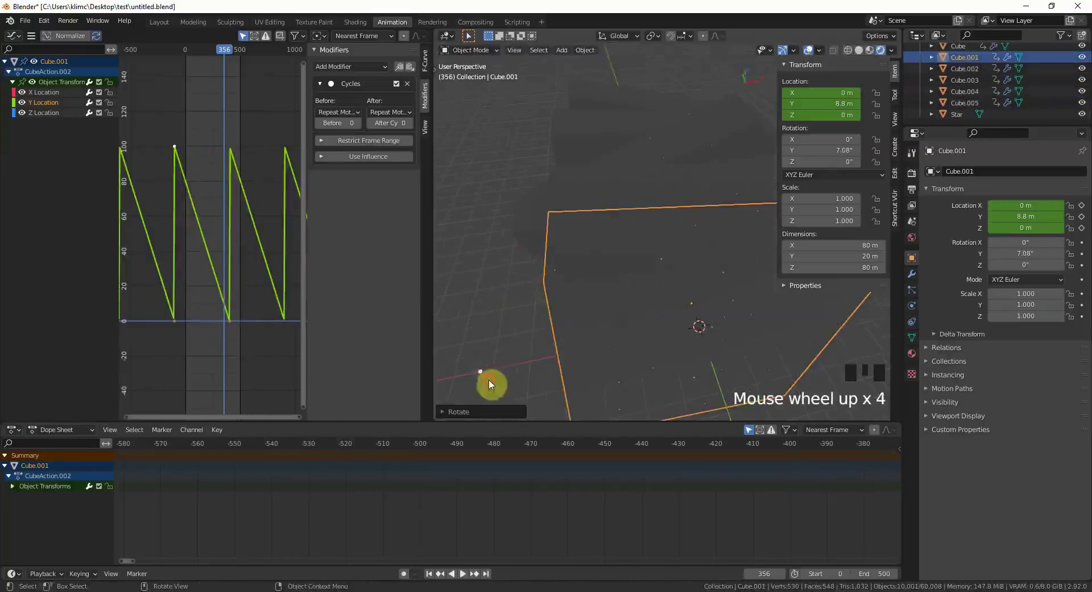
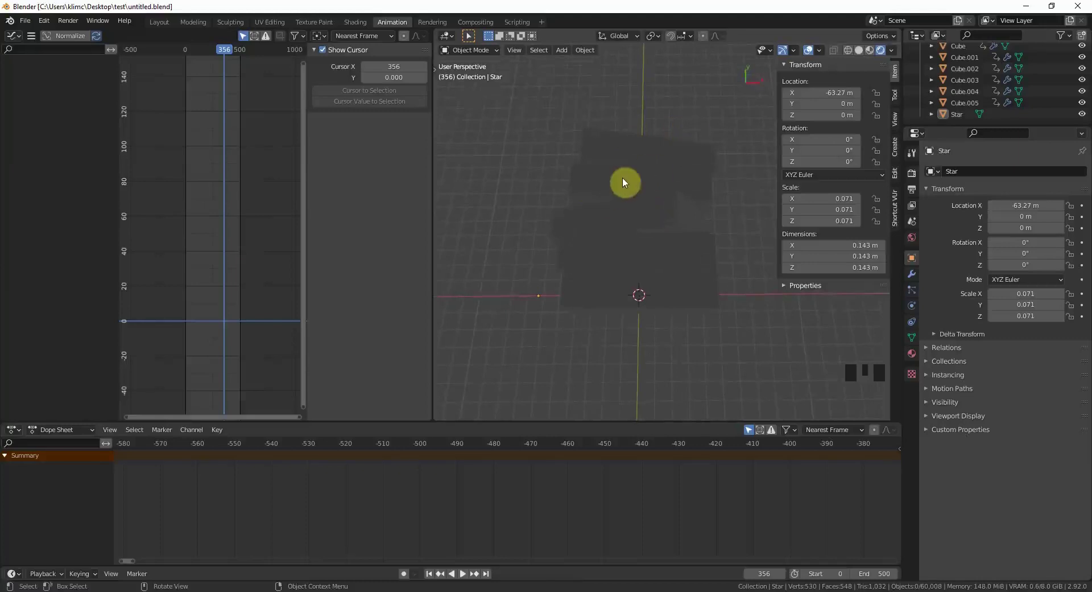
Add Cube.006 from top view, scale it to about 60 and shift it along Y to enclose the emitters.
key(KP_7)
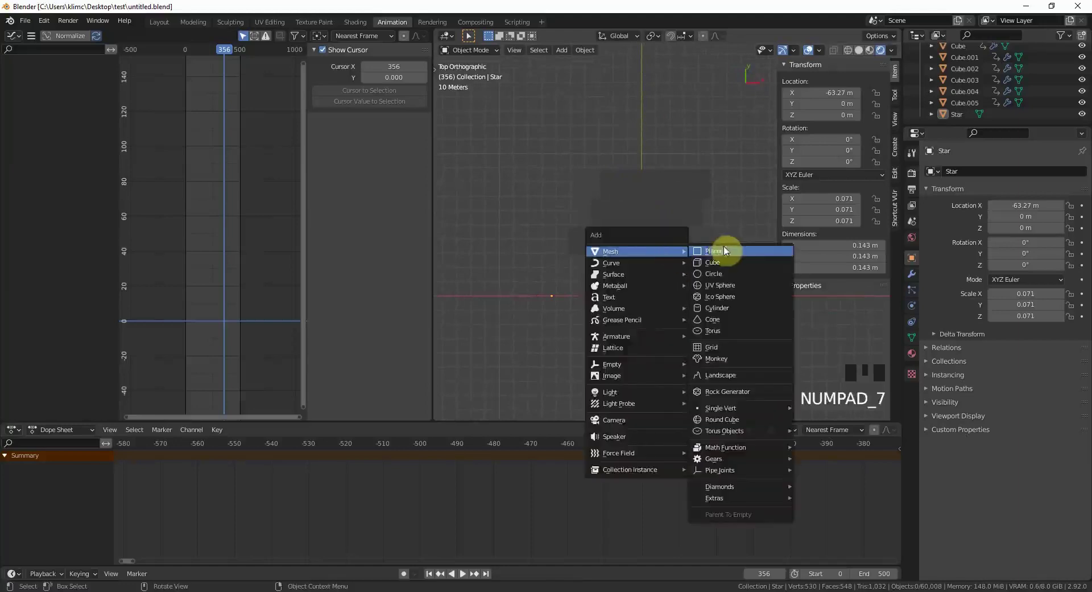
key(shift+a)
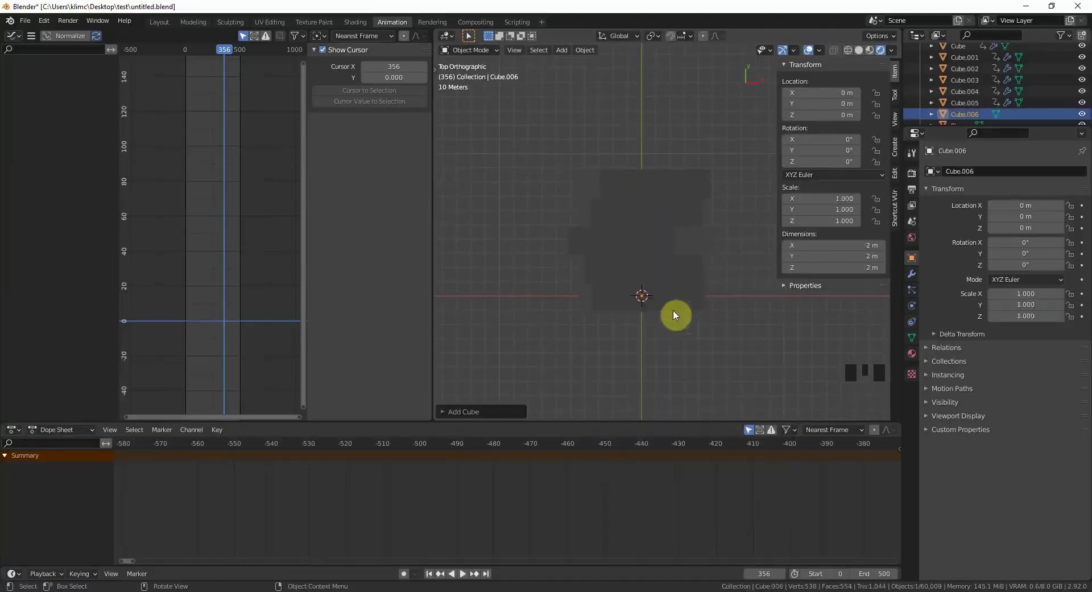
key(s)
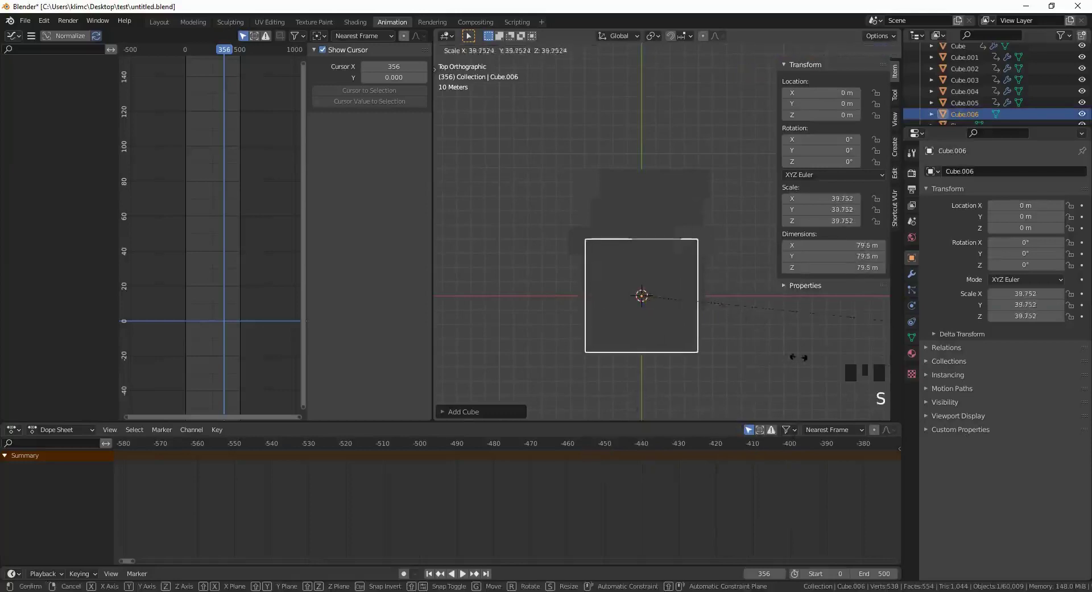
key(g)
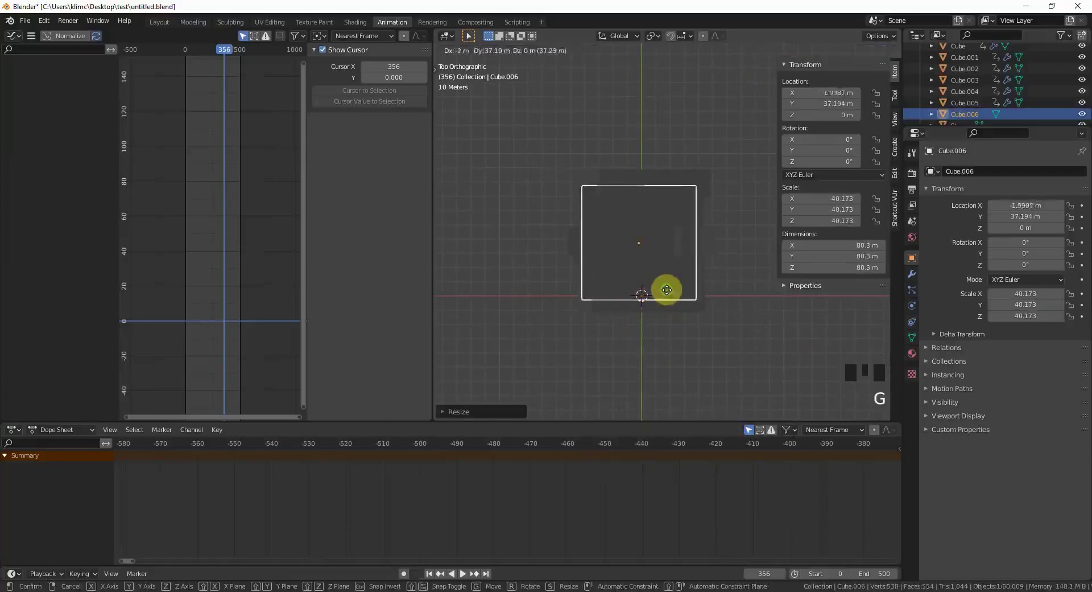
key(s)
Give Cube.006 a new material, Material.003, while orbiting to view inside it.
drag(646, 290, 612, 249)
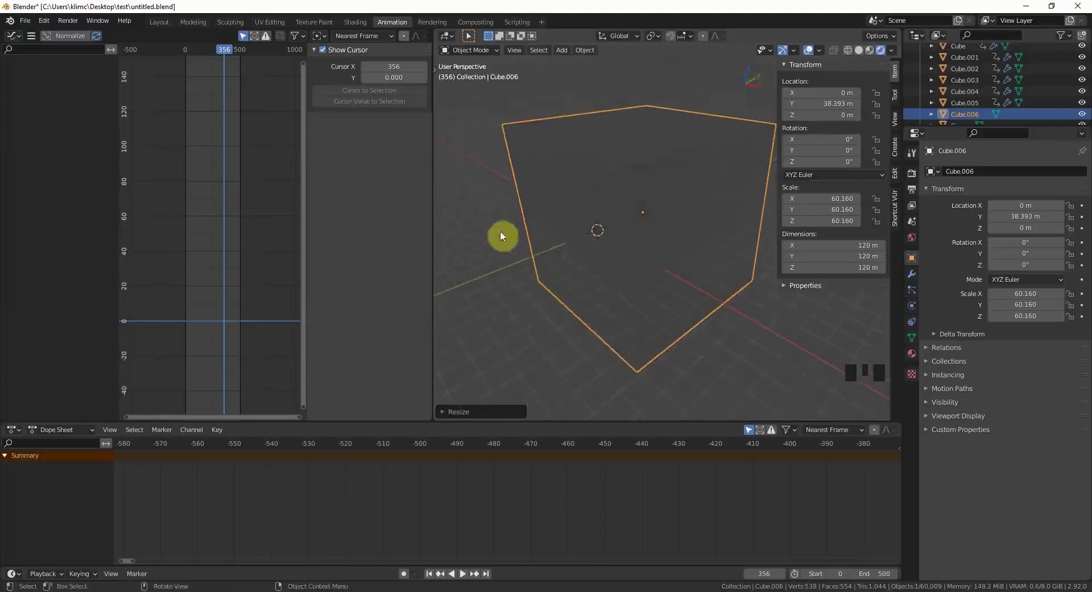
drag(531, 207, 359, 27)
click(360, 27)
scroll(down, 3)
drag(477, 164, 450, 87)
Replace the BSDF with a light purple Principled Volume, density 0.1, wired to the Volume output.
click(450, 86)
drag(559, 353, 586, 399)
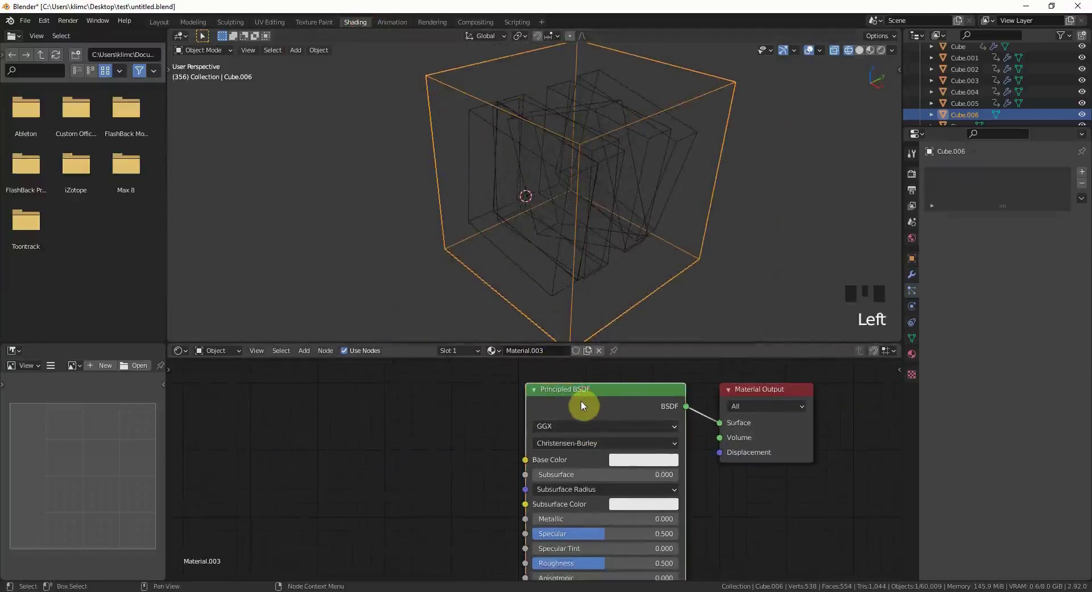
key(x)
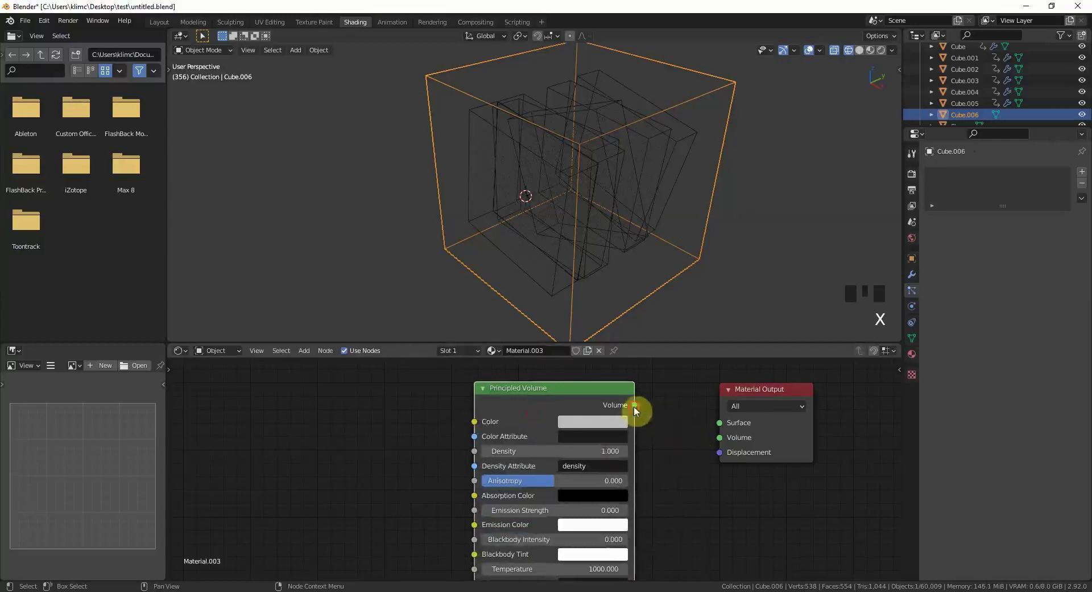
drag(656, 444, 644, 295)
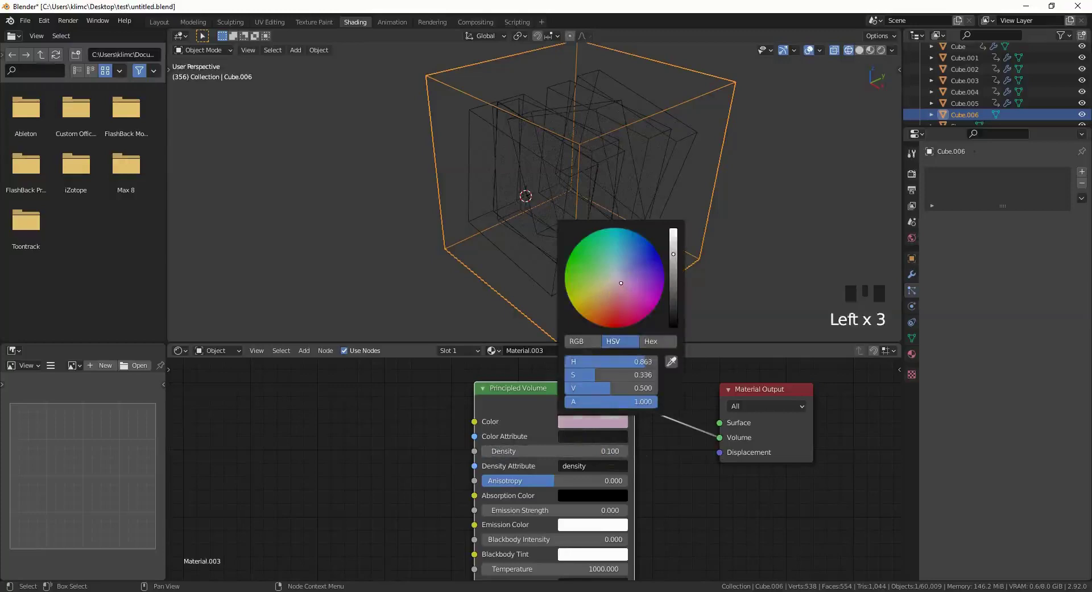
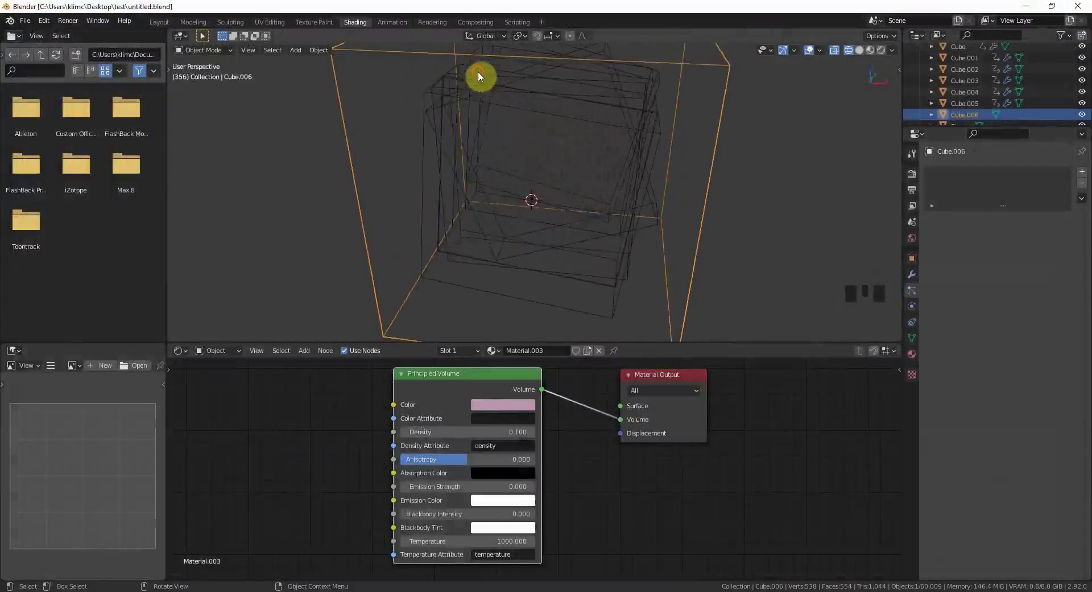
Rotate Cube.005 further around the global Y axis and confirm.
click(481, 74)
click(481, 72)
click(462, 68)
key(r)
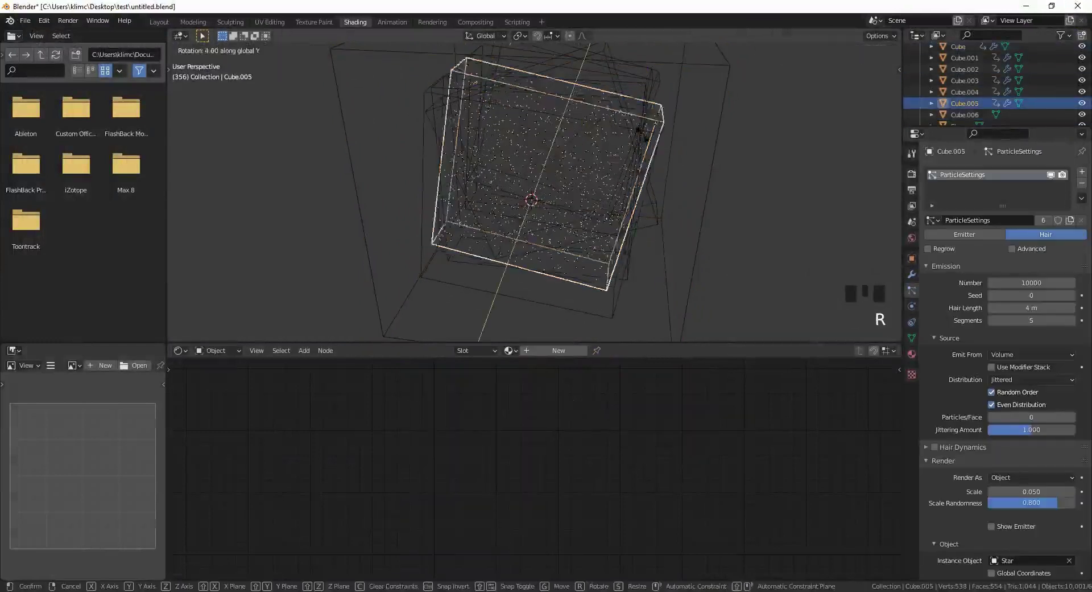
drag(577, 157, 476, 77)
click(477, 77)
Rotate Cube.002 about 13.5° around global Y and start tilting the next cube.
key(r)
drag(532, 151, 647, 97)
click(646, 98)
key(r)
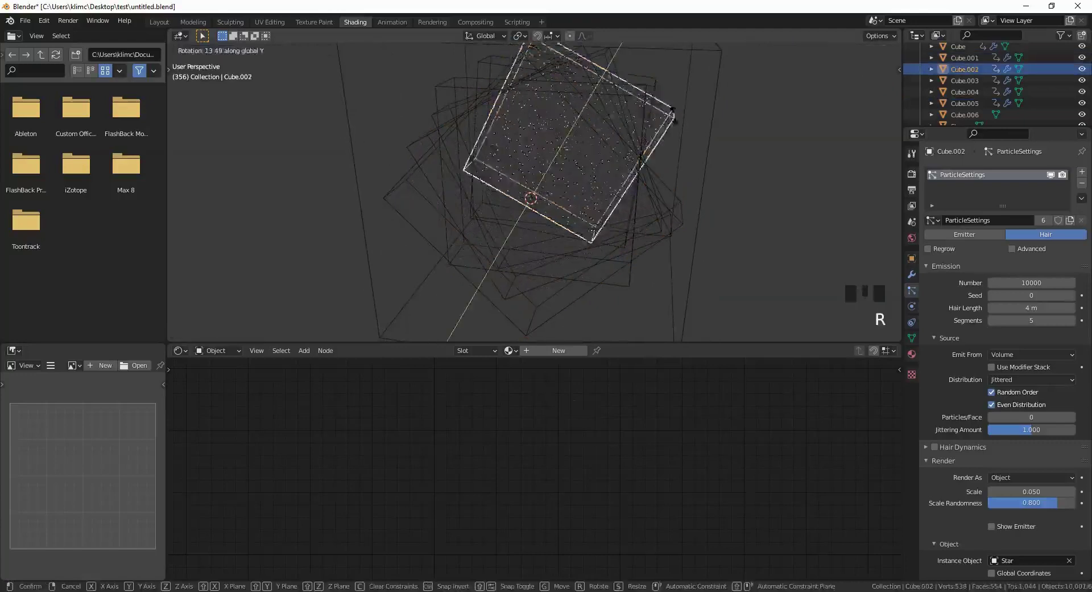
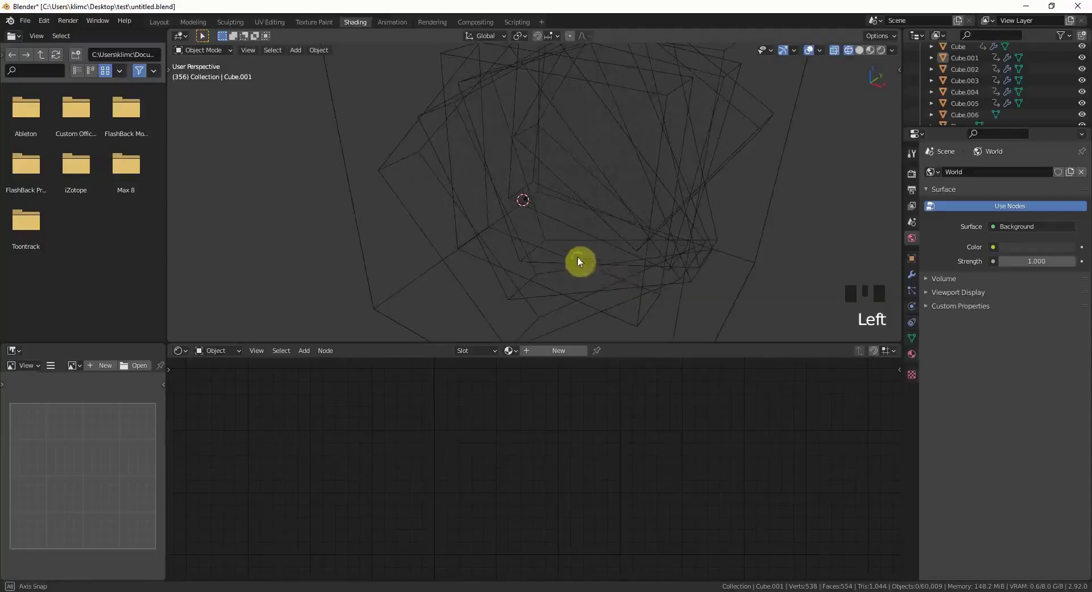
Enable Motion Blur in the Eevee render settings with a 0.50 shutter.
drag(593, 240, 937, 319)
click(936, 320)
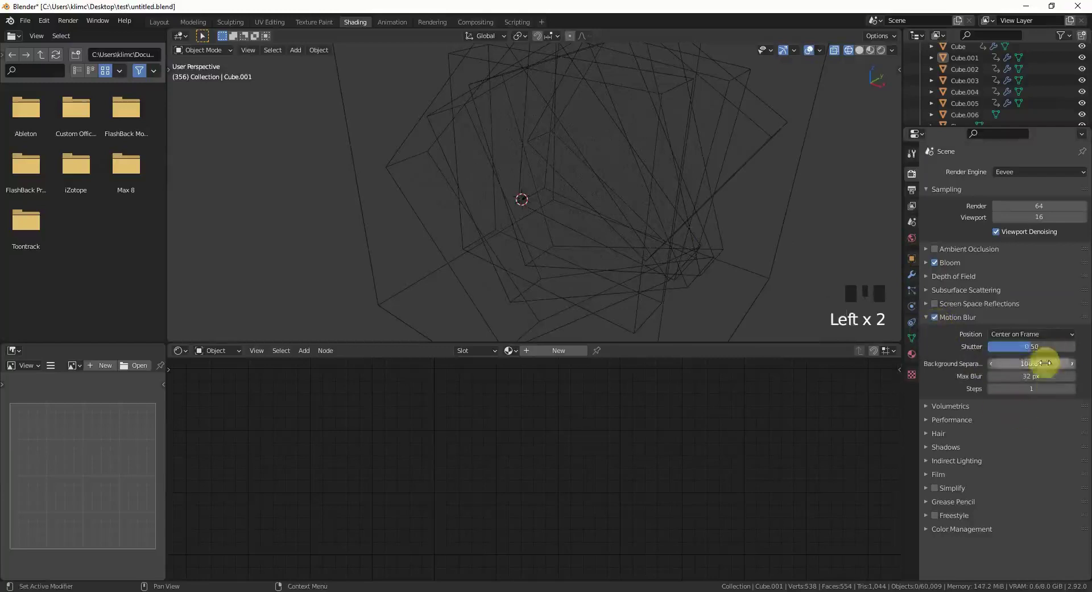